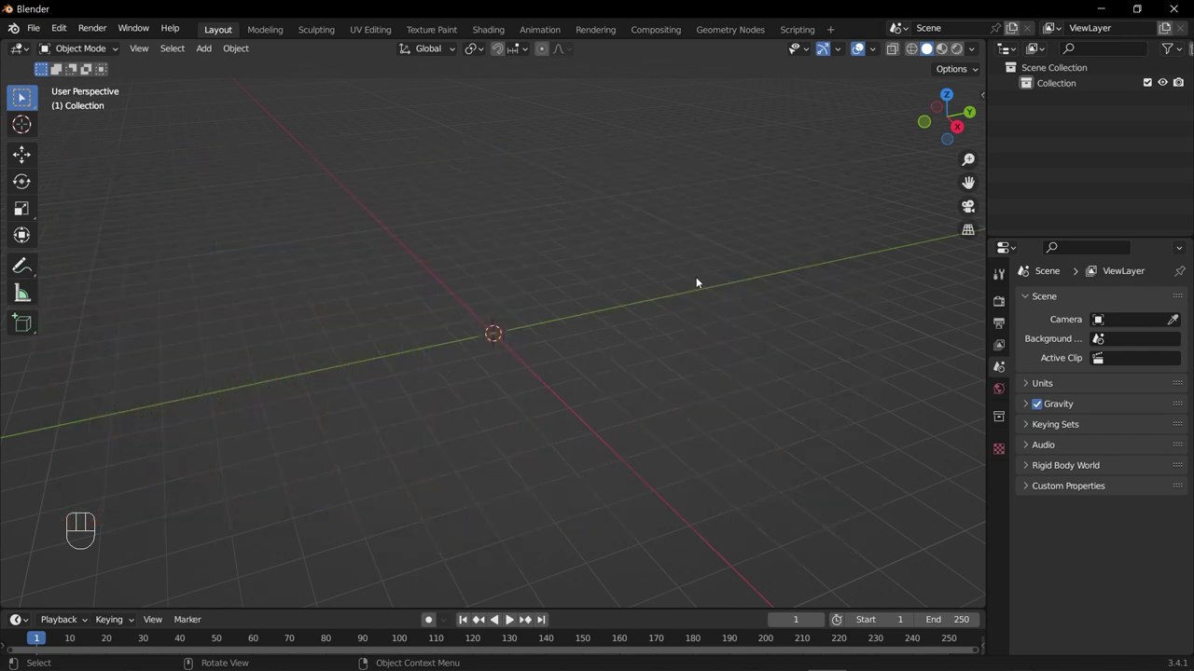
Add a cylinder mesh at the 3D cursor in the empty scene.
{"action": "key", "text": "shift+a"}
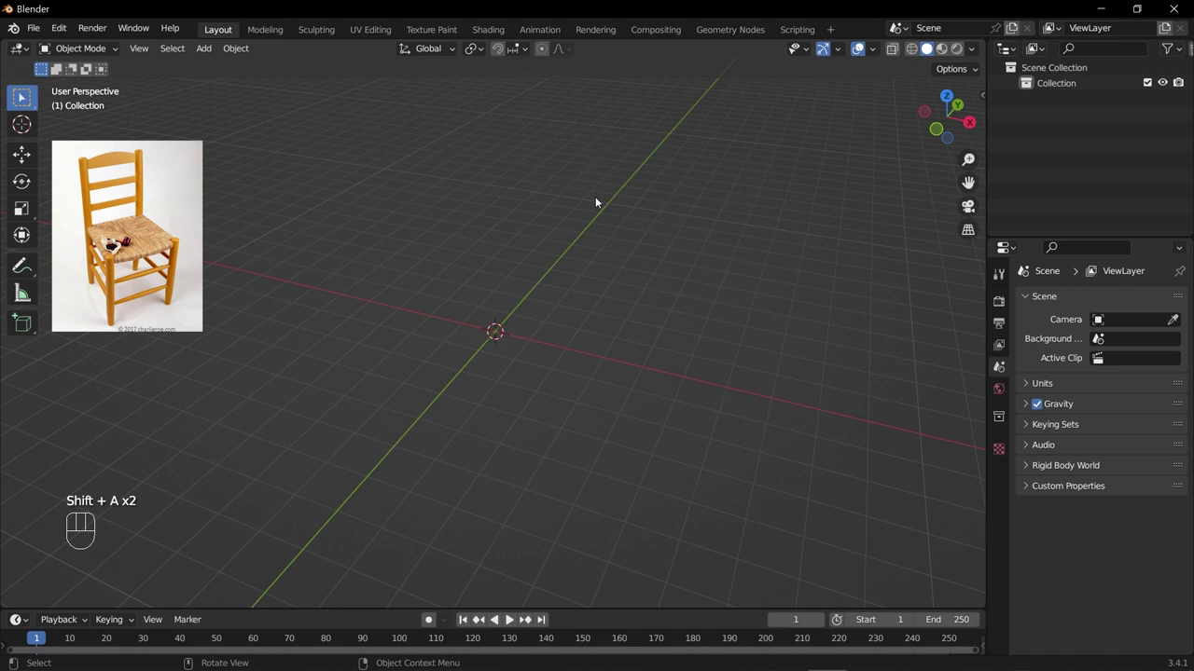
{"action": "key", "text": "shift+a"}
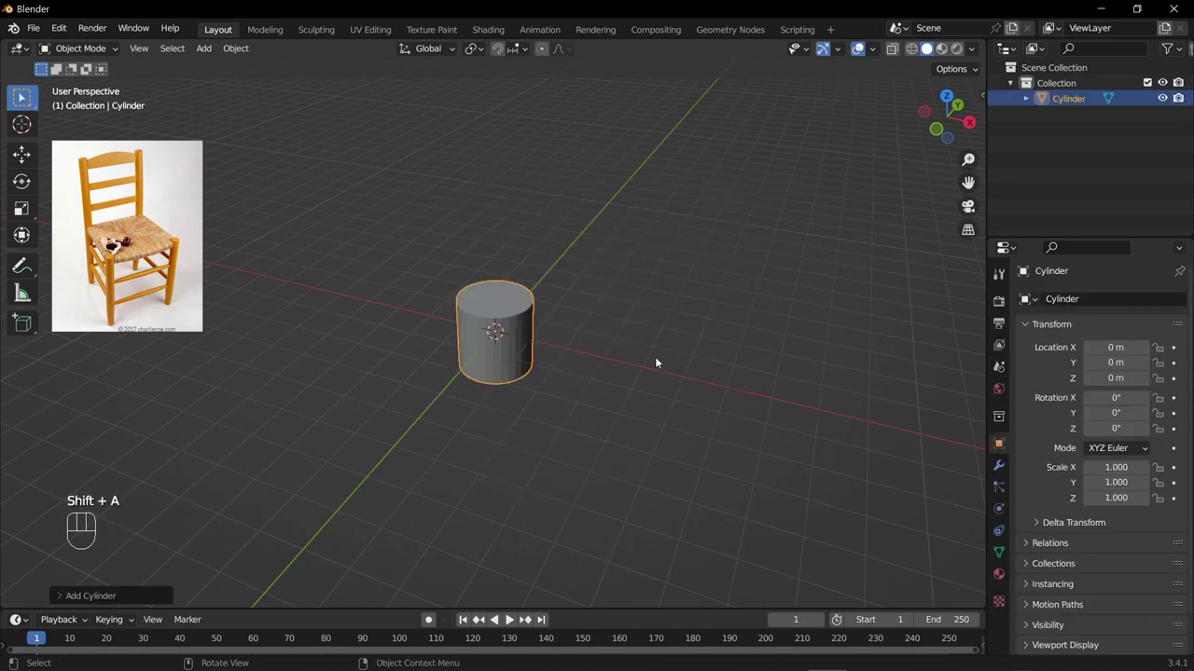
In front view, raise the cylinder so its base rests on the ground line.
{"action": "key", "text": "KP_1"}
{"action": "scroll", "scroll_direction": "up", "scroll_amount": 3}
{"action": "left_click_drag", "start_coordinate": [616, 361], "coordinate": [622, 395]}
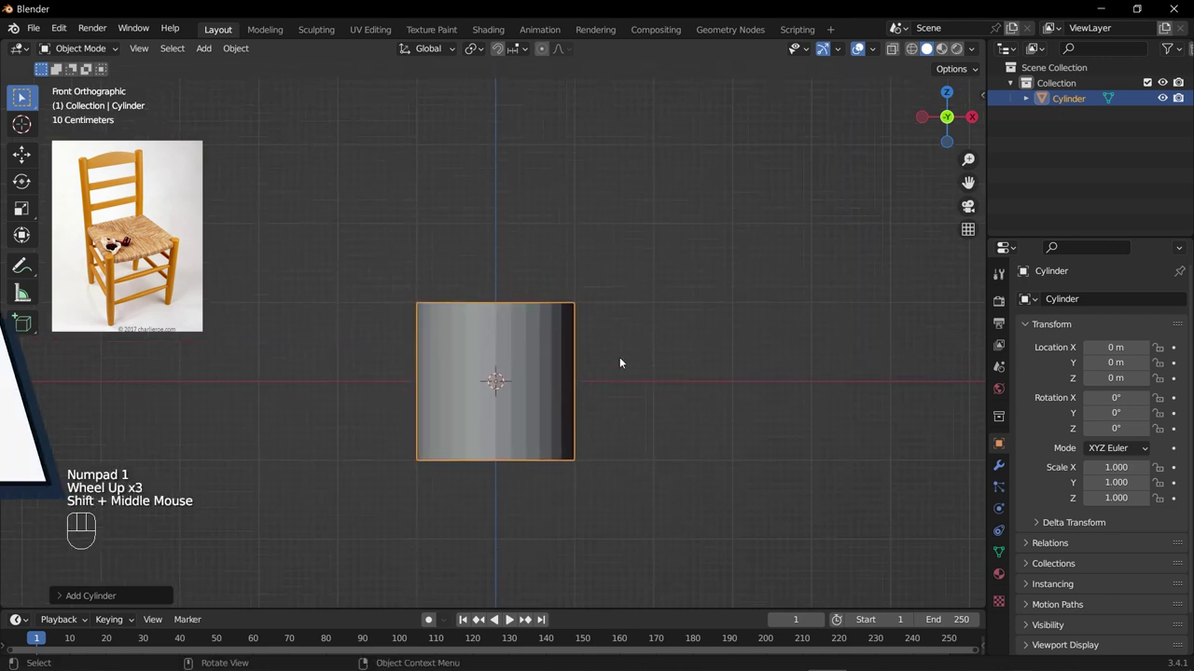
{"action": "key", "text": "g"}
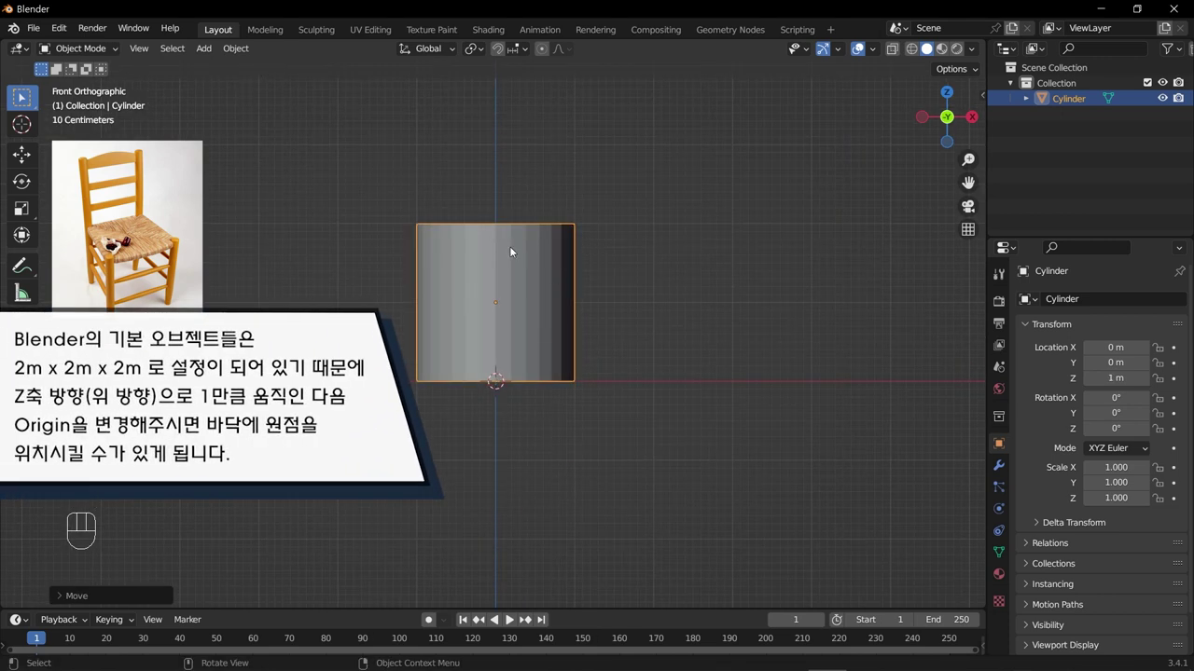
{"action": "left_click_drag", "start_coordinate": [240, 54], "coordinate": [425, 117]}
Move the origin to the cylinder's base and narrow it to a slender post, height unchanged.
{"action": "middle_click", "coordinate": [540, 385]}
{"action": "left_click_drag", "start_coordinate": [504, 363], "coordinate": [546, 400]}
{"action": "left_click_drag", "start_coordinate": [535, 386], "coordinate": [601, 416]}
{"action": "key", "text": "KP_1"}
{"action": "key", "text": "s"}
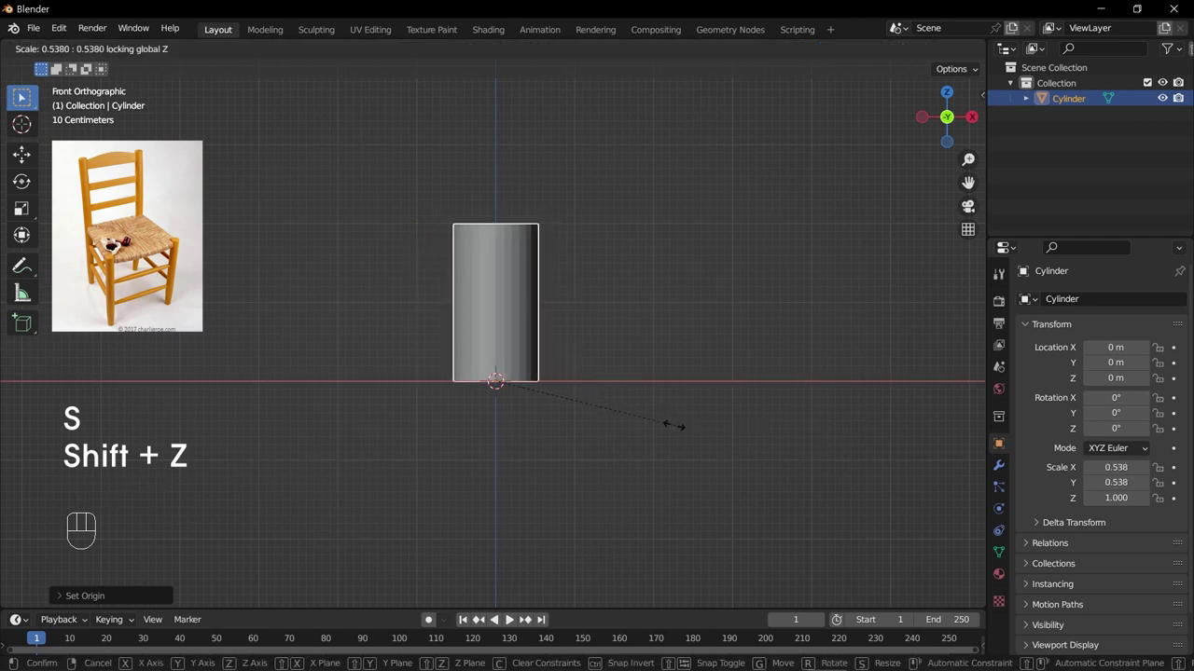
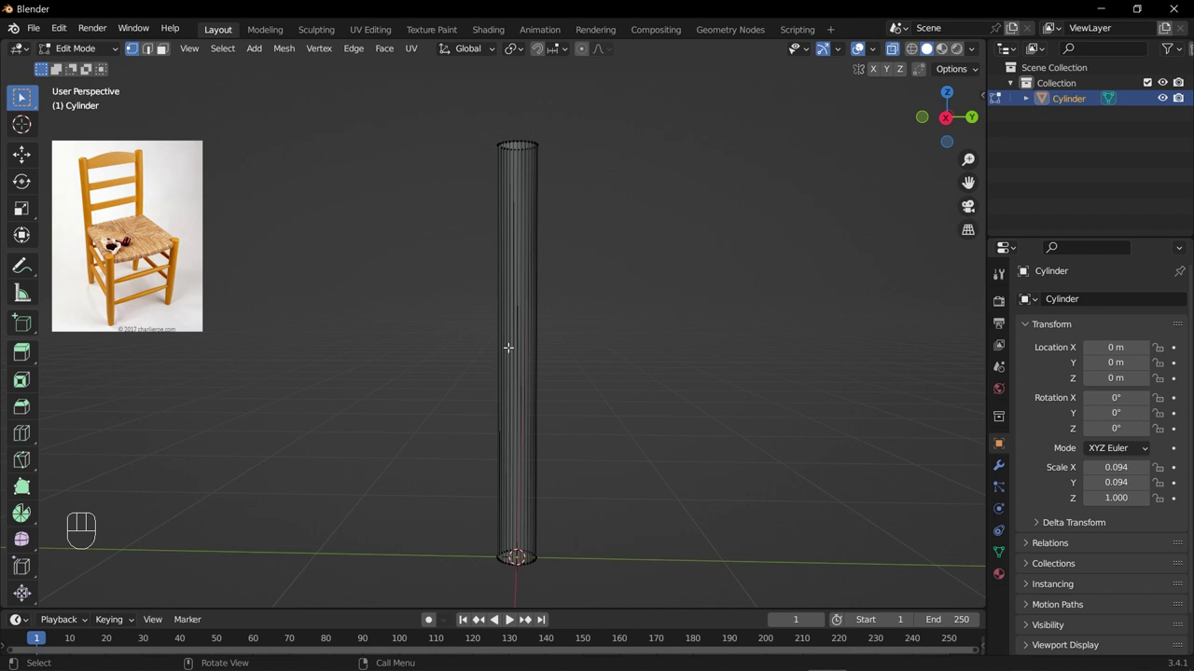
Insert six evenly spaced horizontal edge loops along the post's height.
{"action": "key", "text": "ctrl+r"}
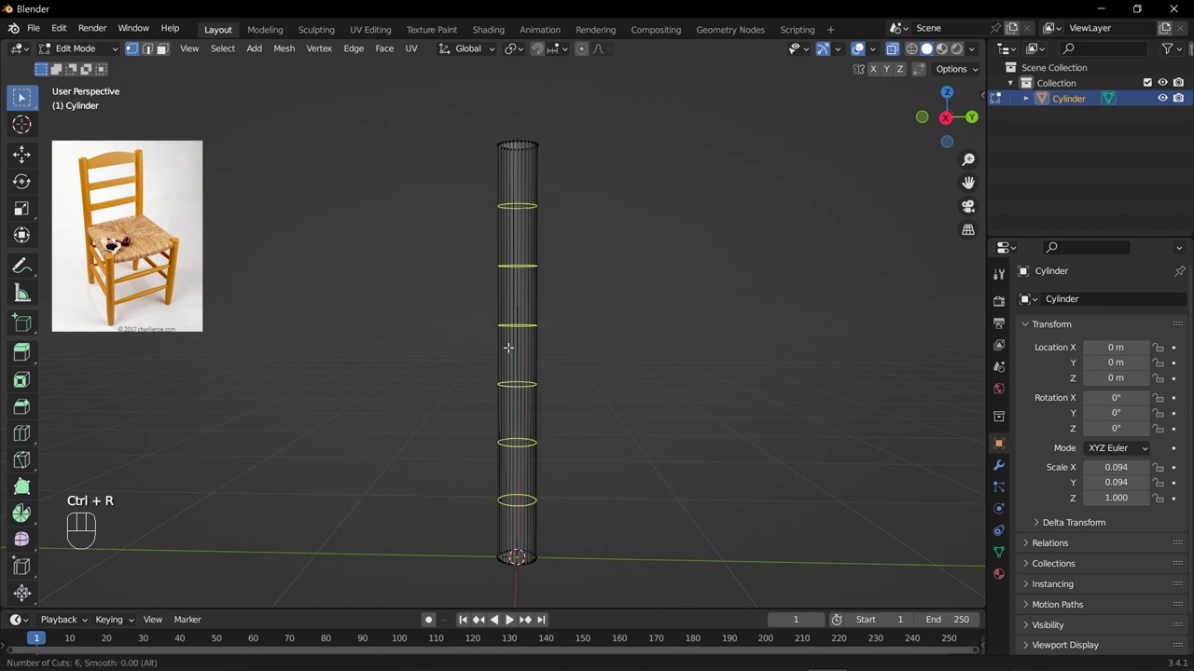
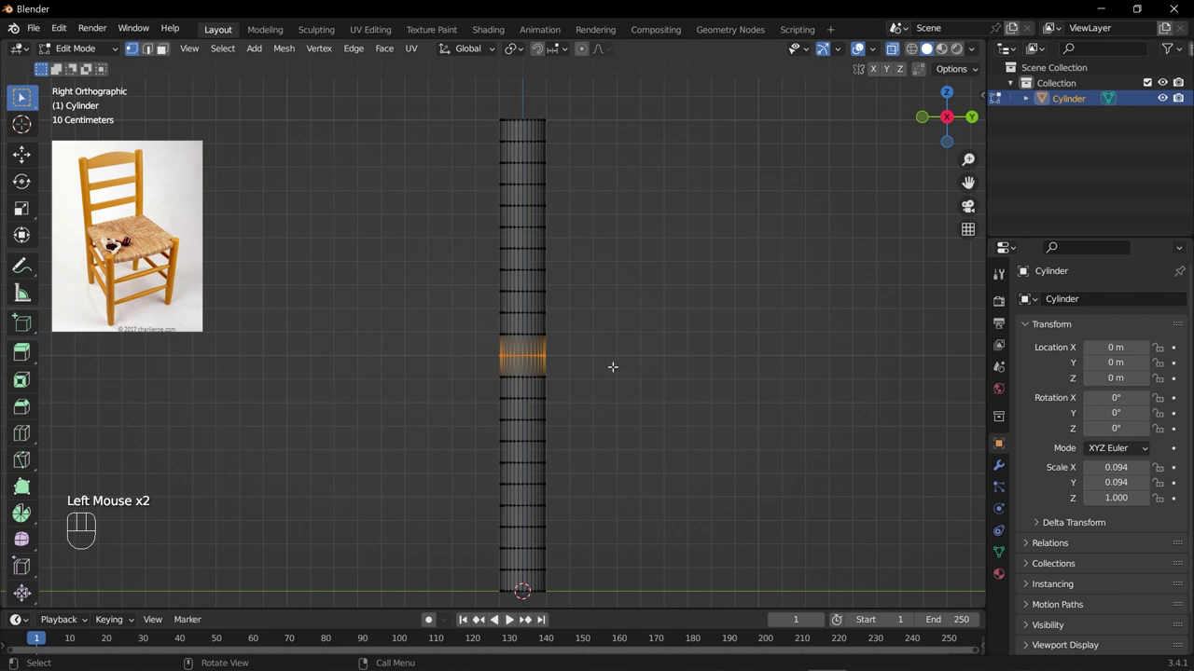
Move the middle edge loop sideways with proportional editing and switch to Sphere falloff.
{"action": "key", "text": "g"}
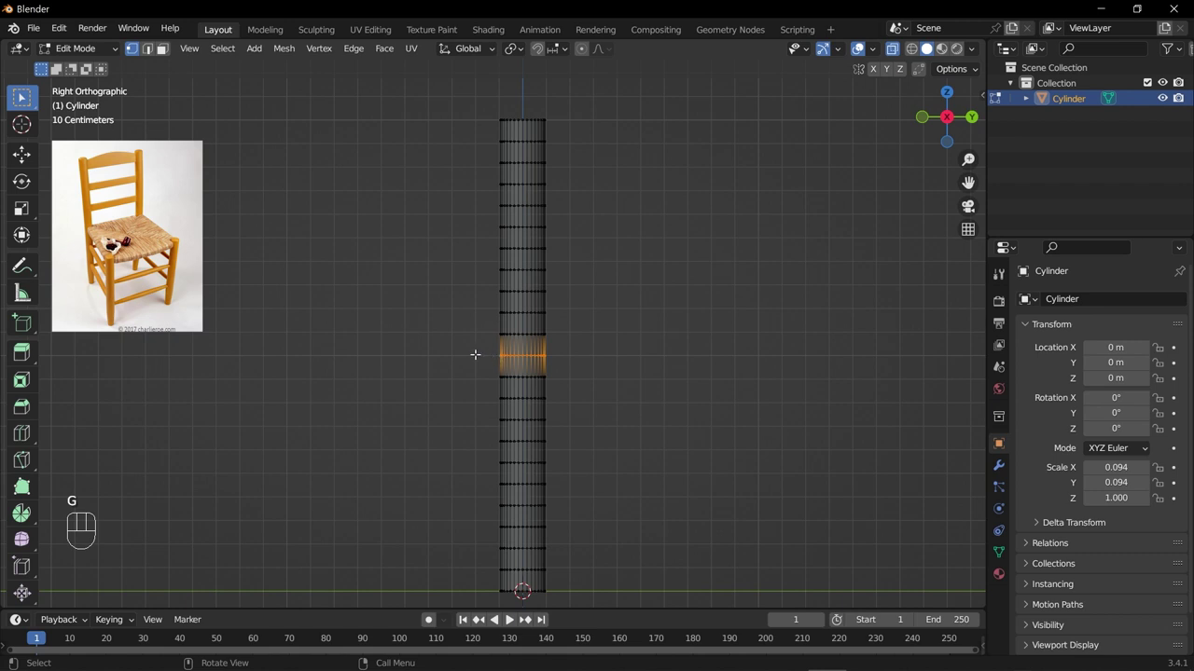
{"action": "key", "text": "g"}
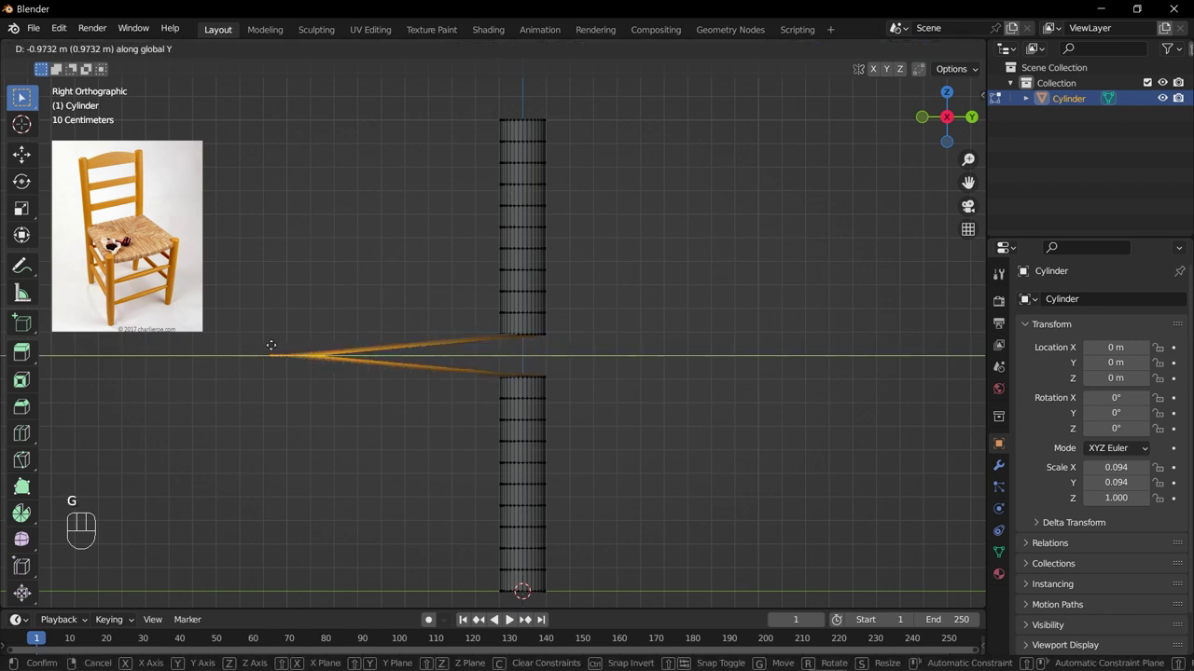
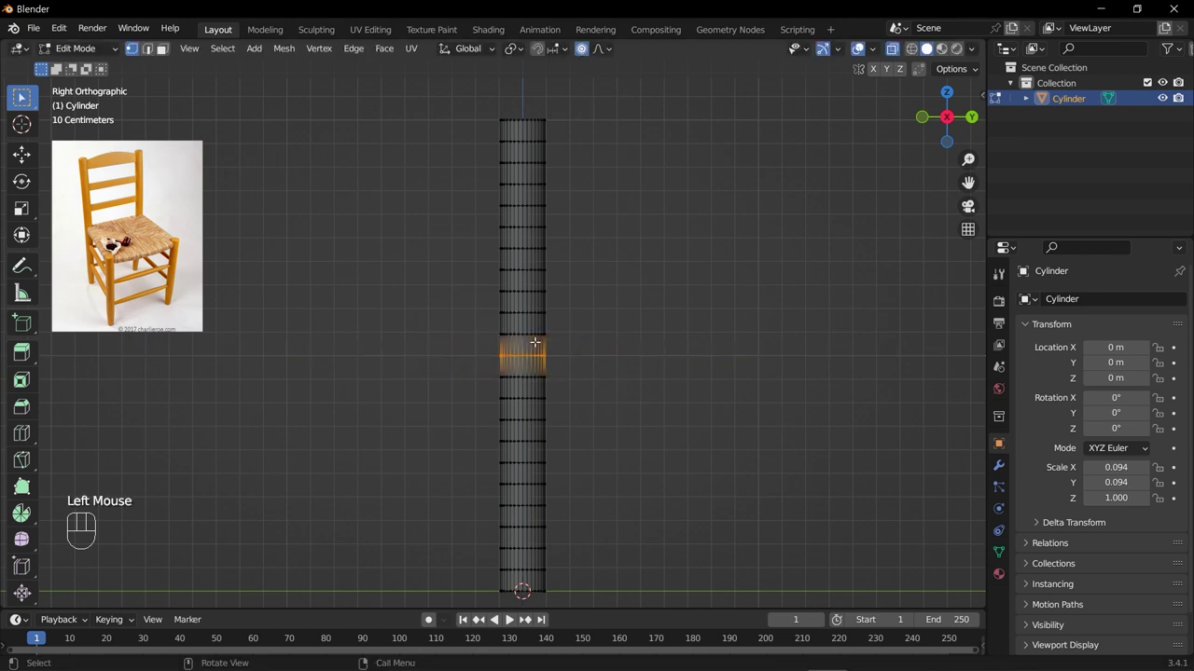
{"action": "key", "text": "g"}
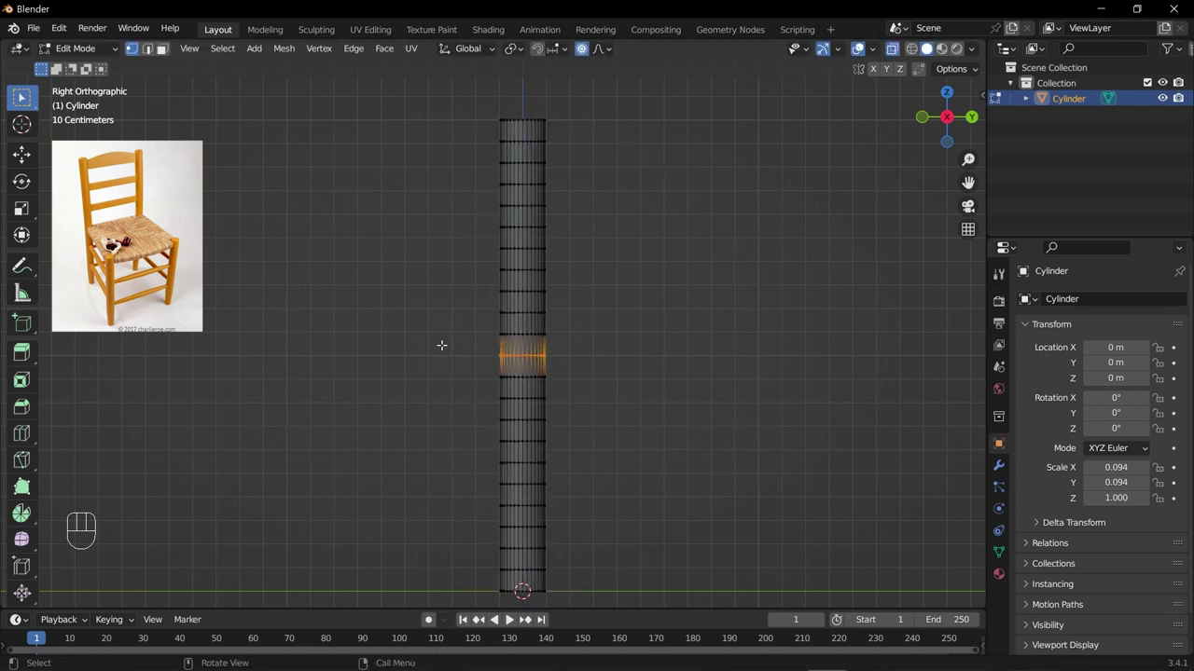
{"action": "key", "text": "g"}
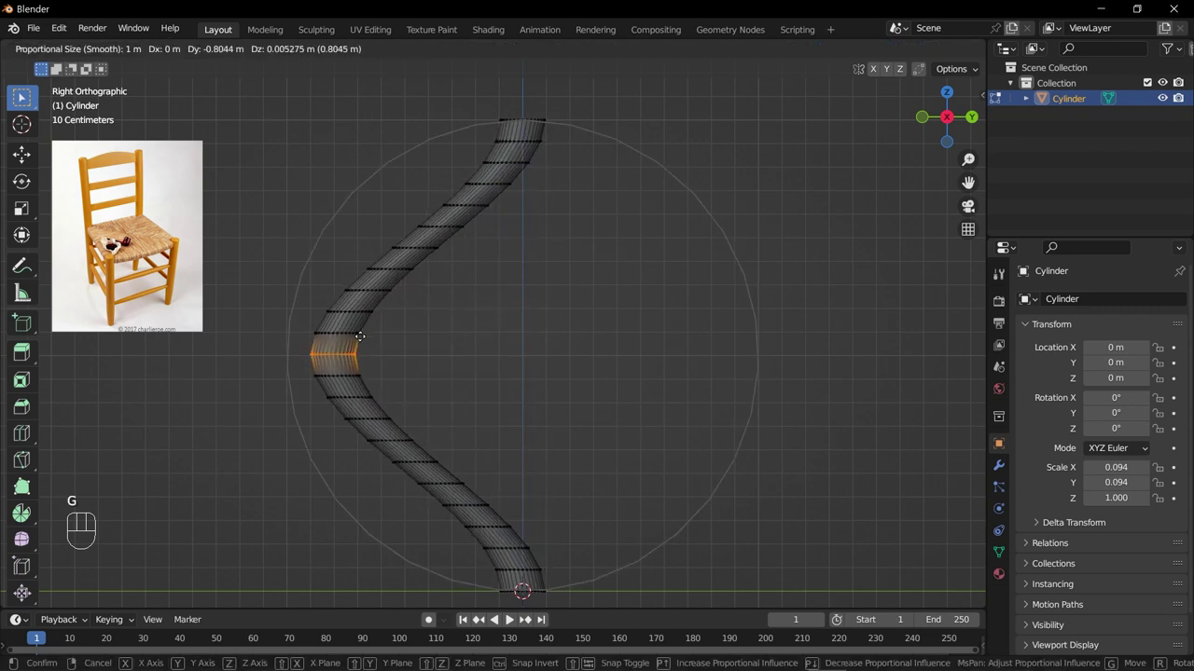
{"action": "left_click_drag", "start_coordinate": [605, 49], "coordinate": [599, 57]}
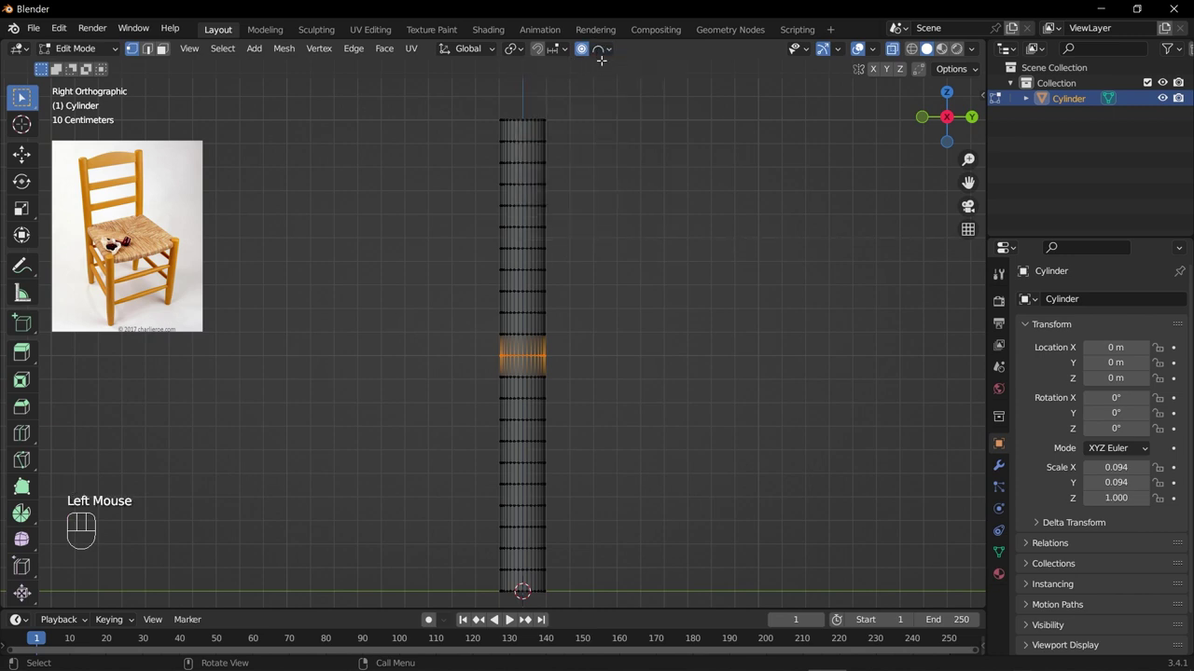
Bend the post into a gentle curve along Y with sphere falloff and return to object mode.
{"action": "key", "text": "g"}
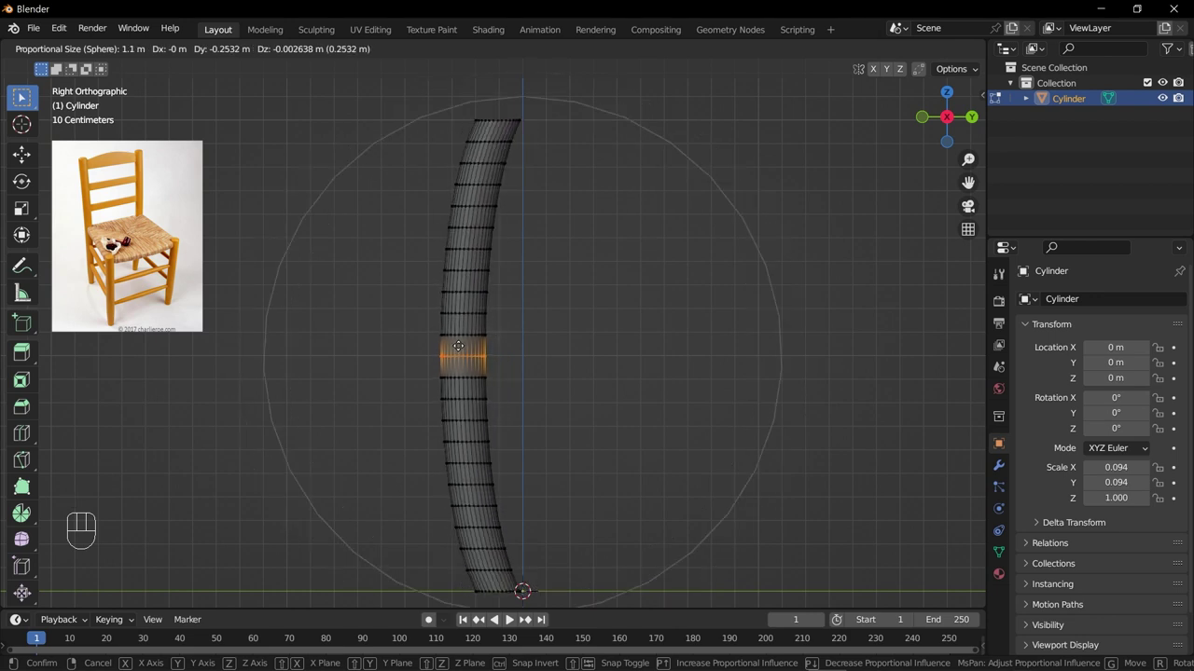
{"action": "key", "text": "y"}
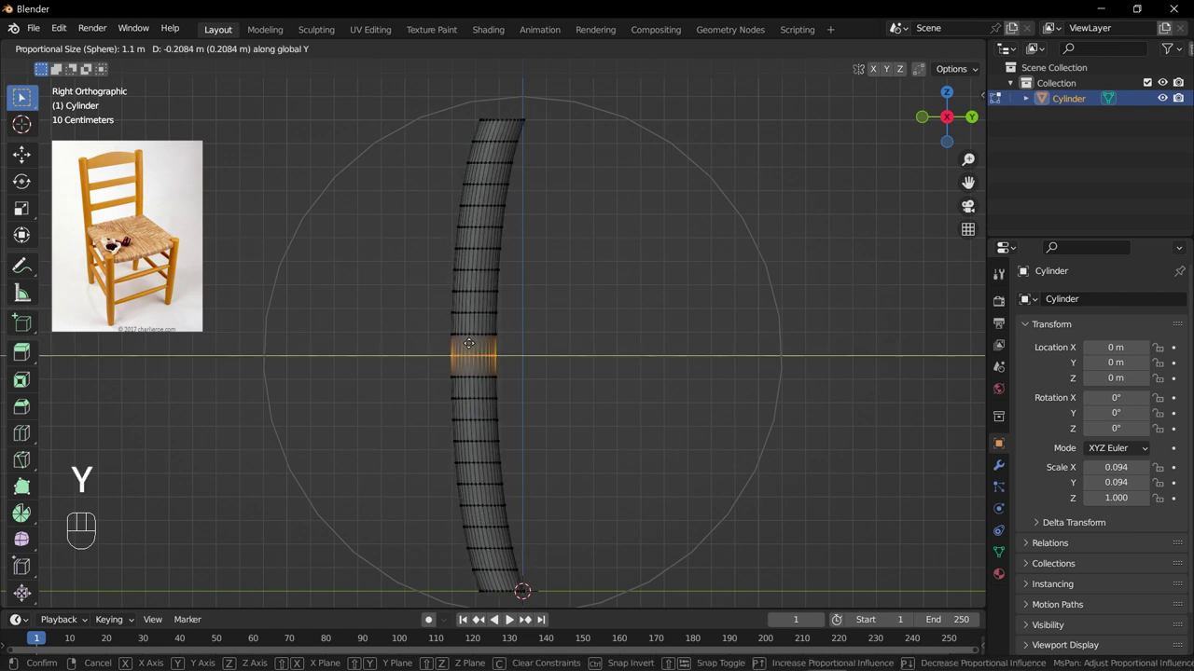
{"action": "key", "text": "Tab"}
{"action": "key", "text": "Tab"}
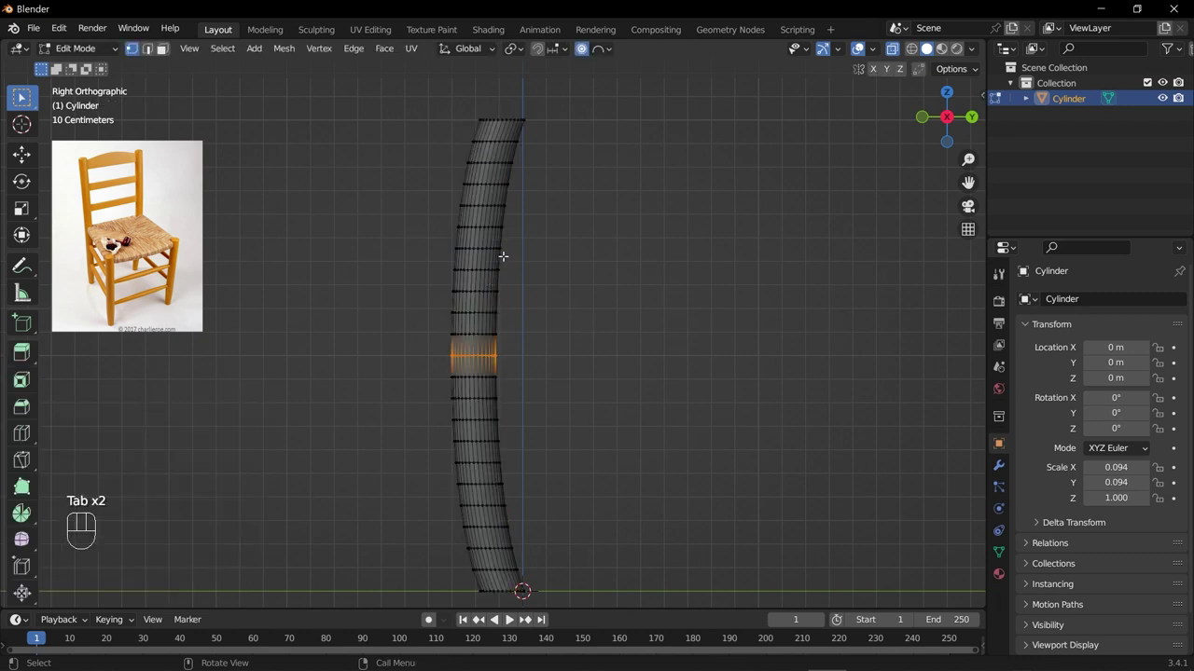
{"action": "key", "text": "Tab"}
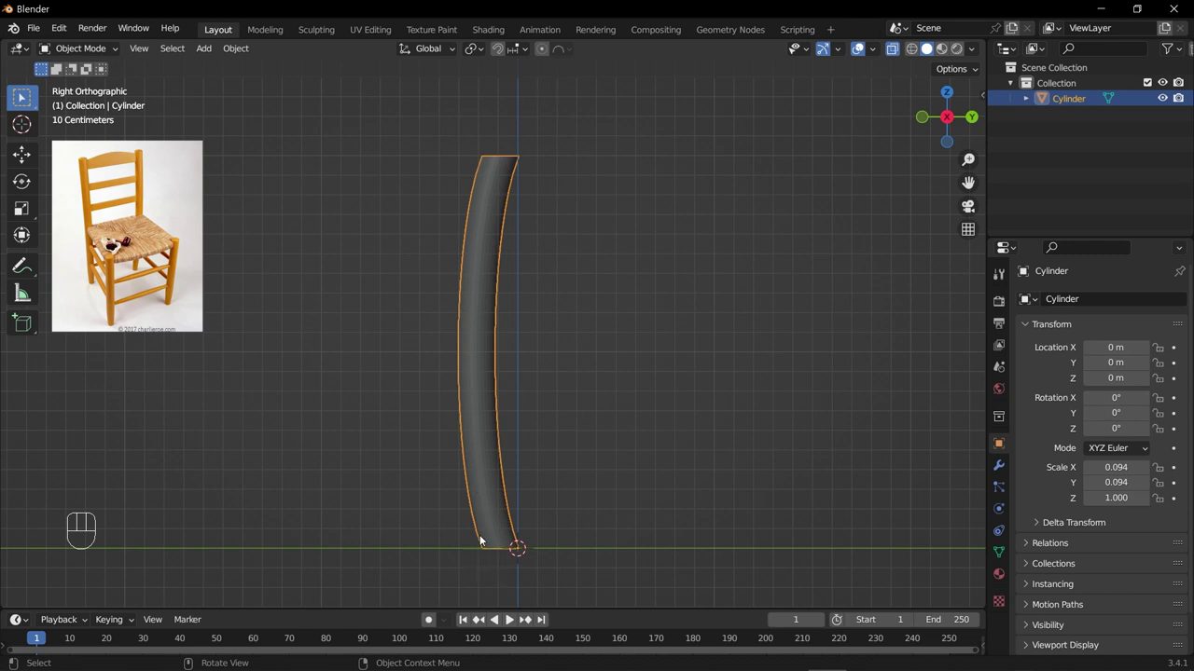
Orbit the view to look down at the post's top end face.
{"action": "left_click_drag", "start_coordinate": [406, 364], "coordinate": [324, 366]}
{"action": "scroll", "scroll_direction": "down", "scroll_amount": 3}
{"action": "scroll", "scroll_direction": "up", "scroll_amount": 3}
{"action": "left_click_drag", "start_coordinate": [496, 172], "coordinate": [491, 280]}
{"action": "middle_click", "coordinate": [494, 241]}
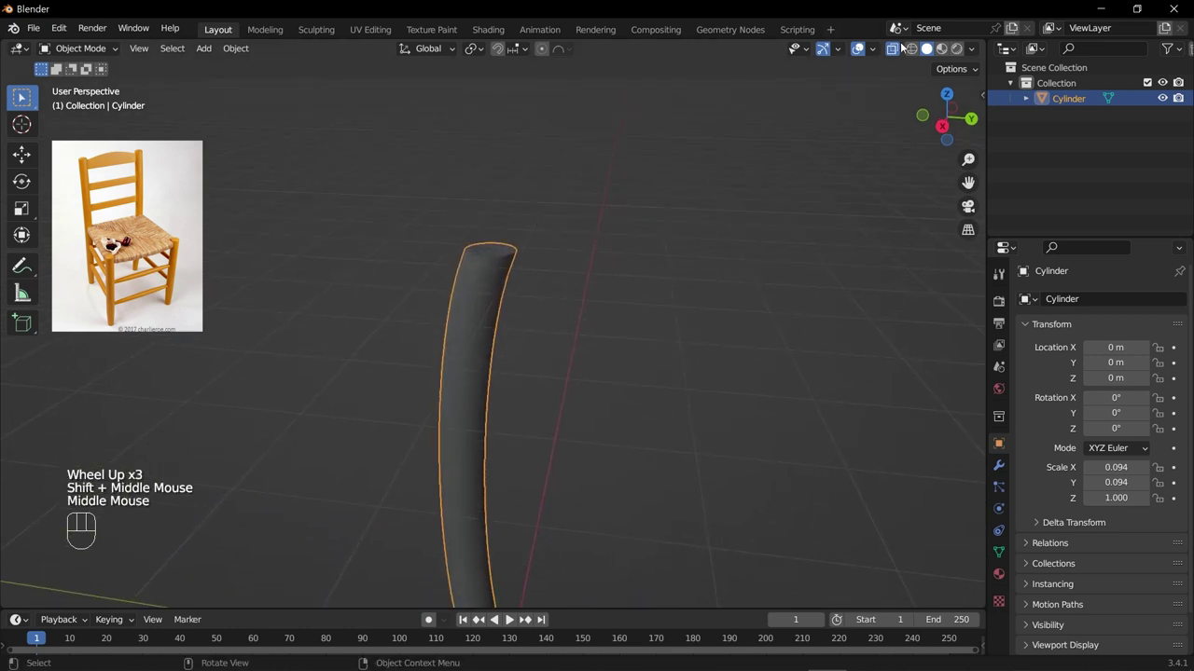
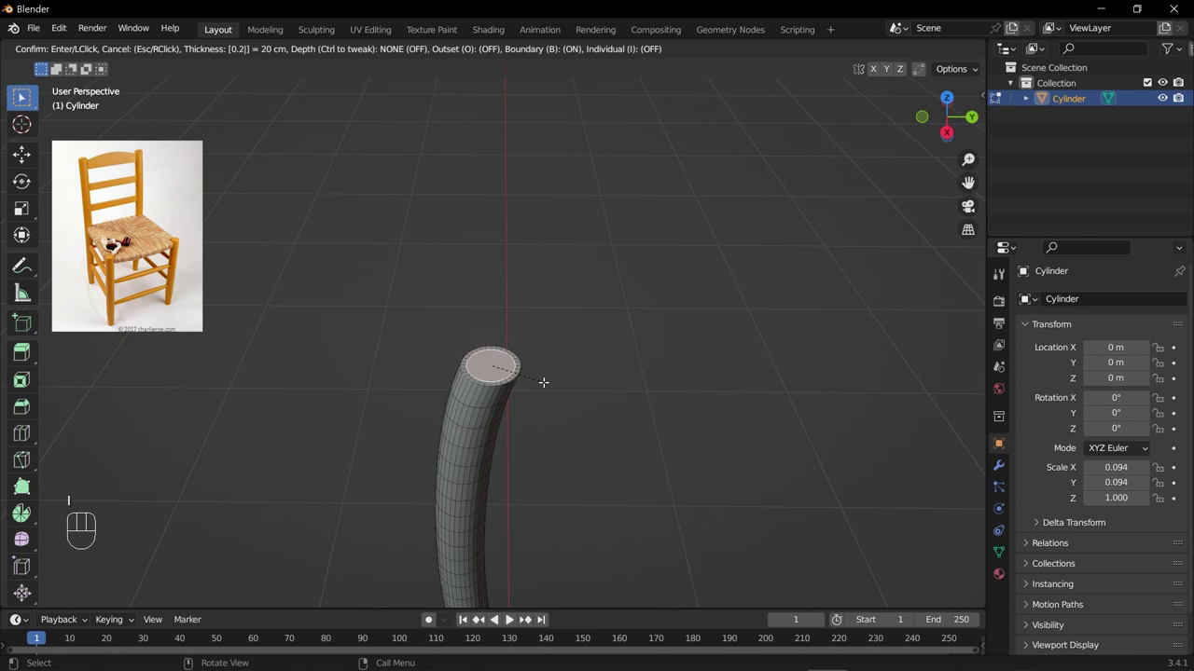
Inset the top face again, leaving a smaller inner face inside a ring.
{"action": "scroll", "scroll_direction": "up", "scroll_amount": 3}
{"action": "key", "text": "i"}
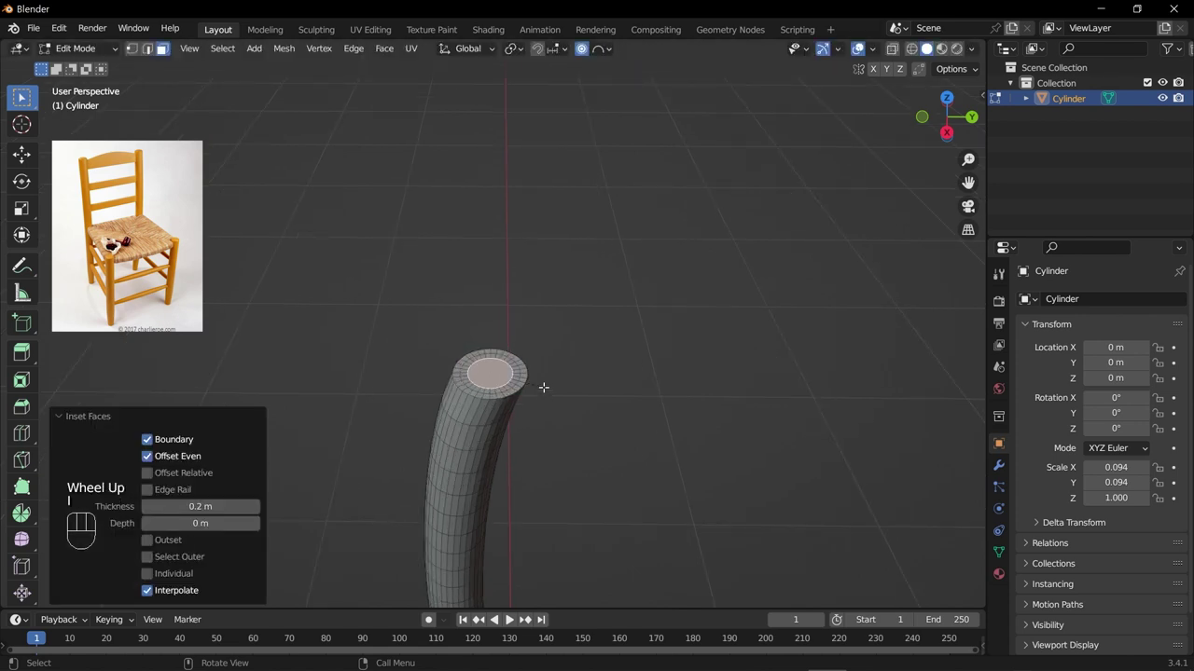
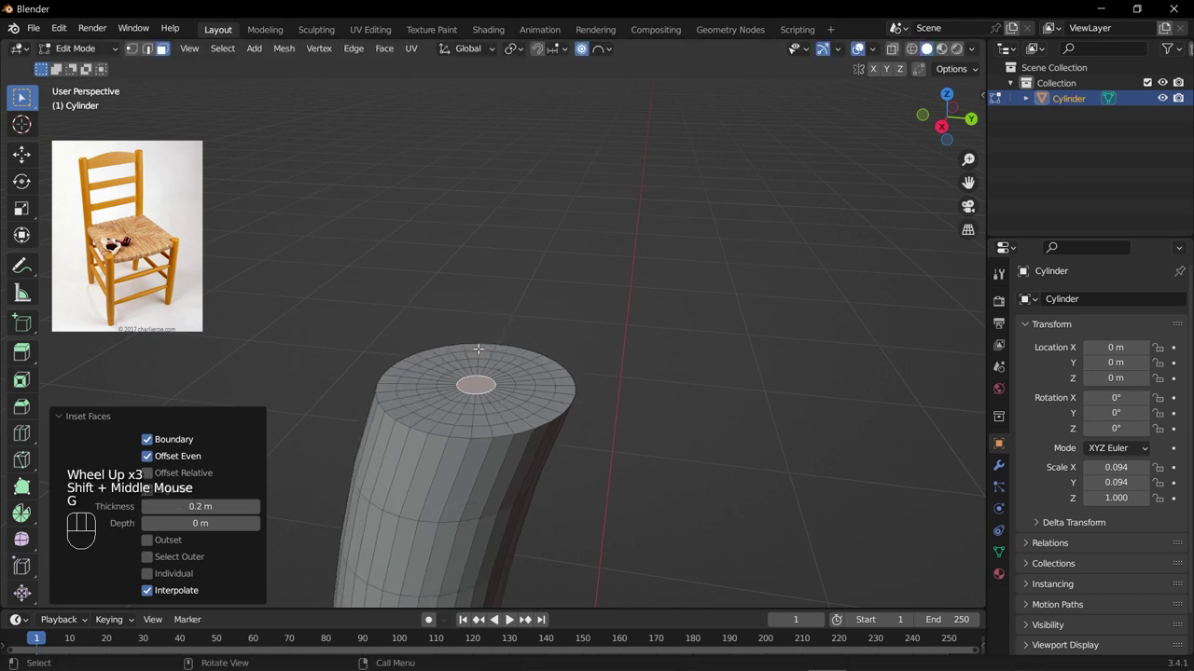
Raise the centre of the top face into a softly domed, rounded end.
{"action": "scroll", "scroll_direction": "up", "scroll_amount": 3}
{"action": "scroll", "scroll_direction": "down", "scroll_amount": 3}
{"action": "scroll", "scroll_direction": "up", "scroll_amount": 3}
{"action": "key", "text": "g"}
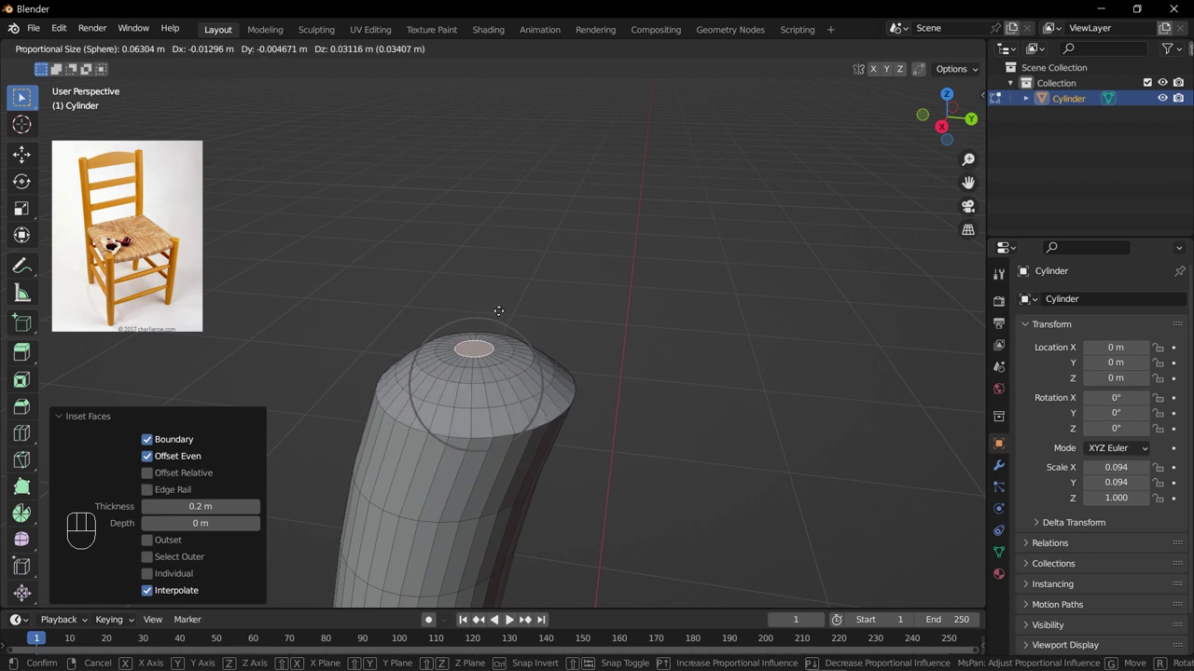
{"action": "key", "text": "KP_3"}
{"action": "key", "text": "g"}
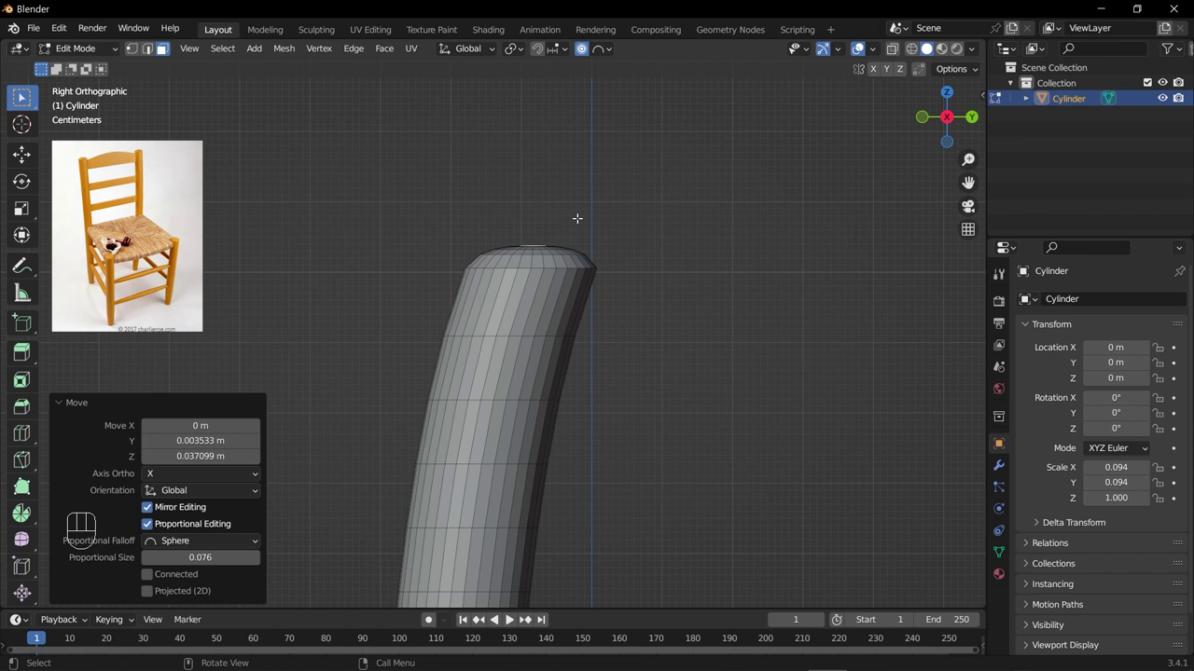
{"action": "key", "text": "r"}
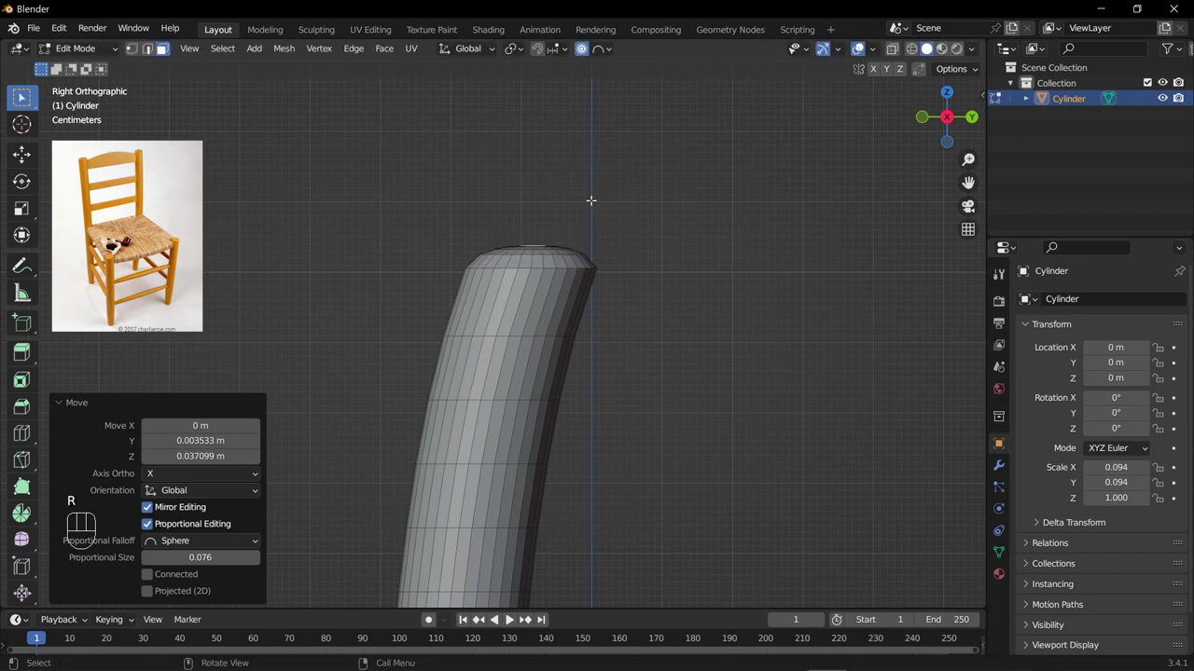
{"action": "key", "text": "r"}
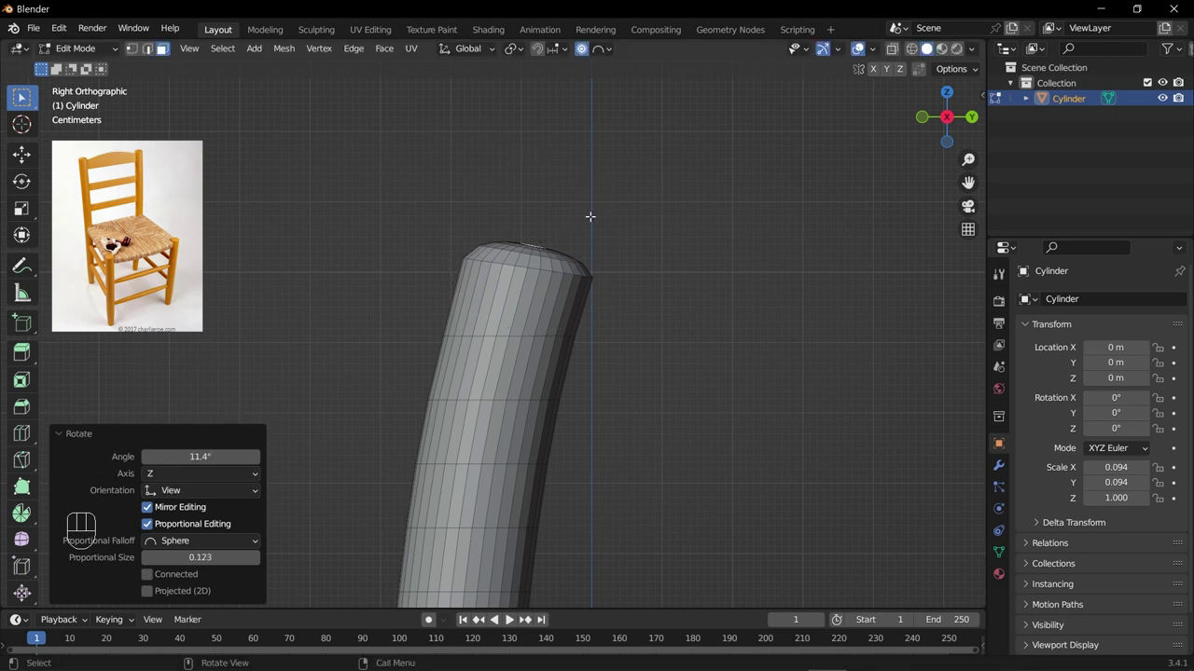
Nudge and narrow the top vertices with smooth falloff so the post tapers, then exit editing.
{"action": "scroll", "scroll_direction": "down", "scroll_amount": 3}
{"action": "scroll", "scroll_direction": "up", "scroll_amount": 3}
{"action": "key", "text": "g"}
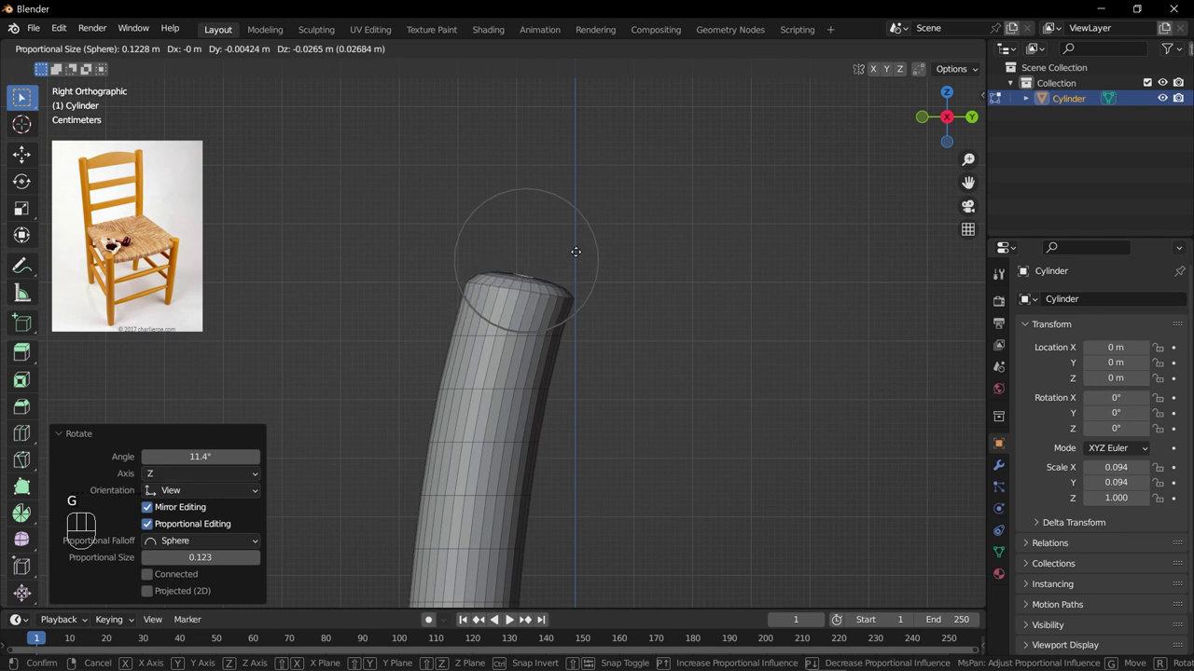
{"action": "key", "text": "r"}
{"action": "scroll", "scroll_direction": "down", "scroll_amount": 3}
{"action": "key", "text": "s"}
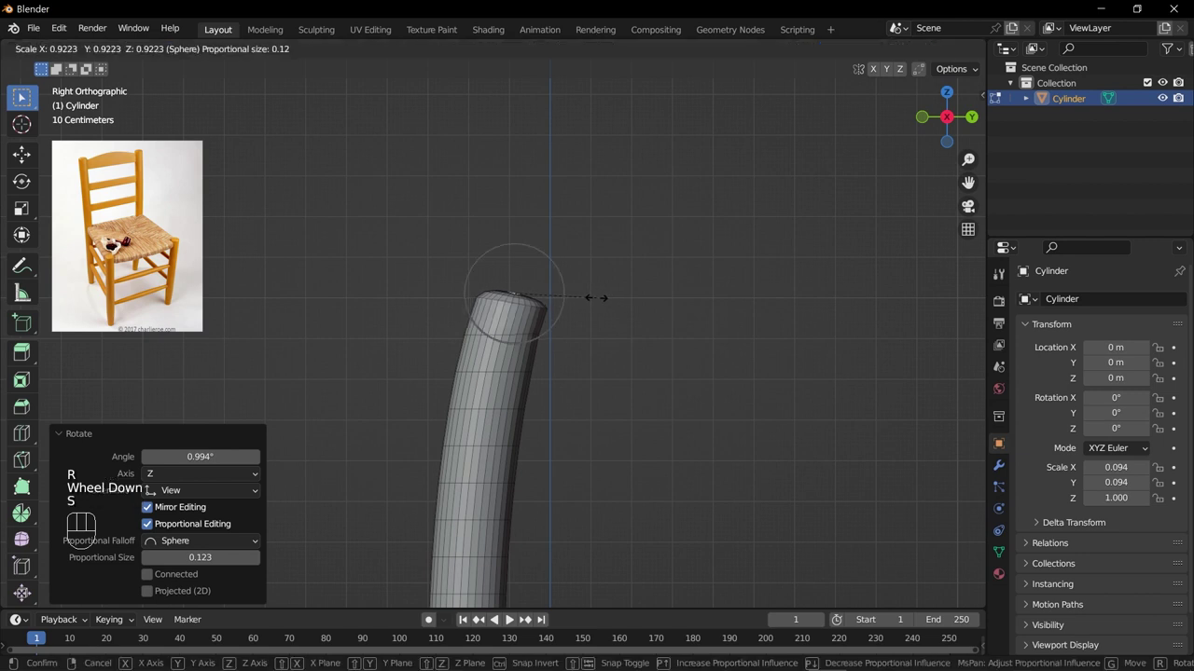
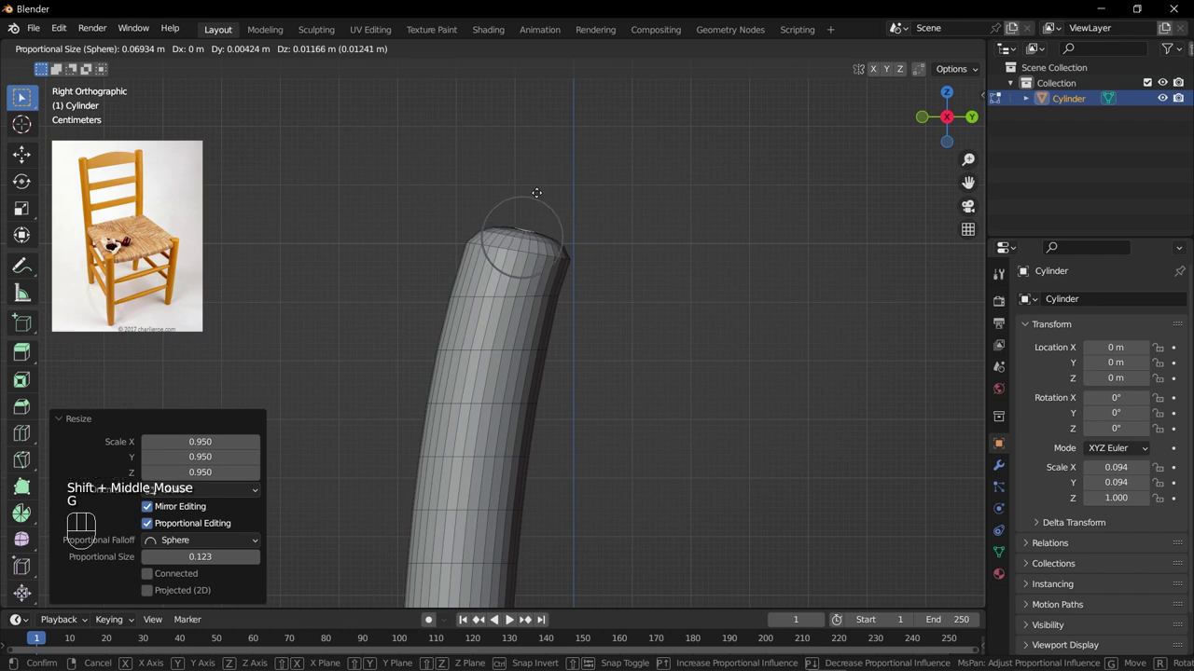
{"action": "scroll", "scroll_direction": "down", "scroll_amount": 3}
{"action": "middle_click", "coordinate": [555, 384]}
{"action": "key", "text": "KP_3"}
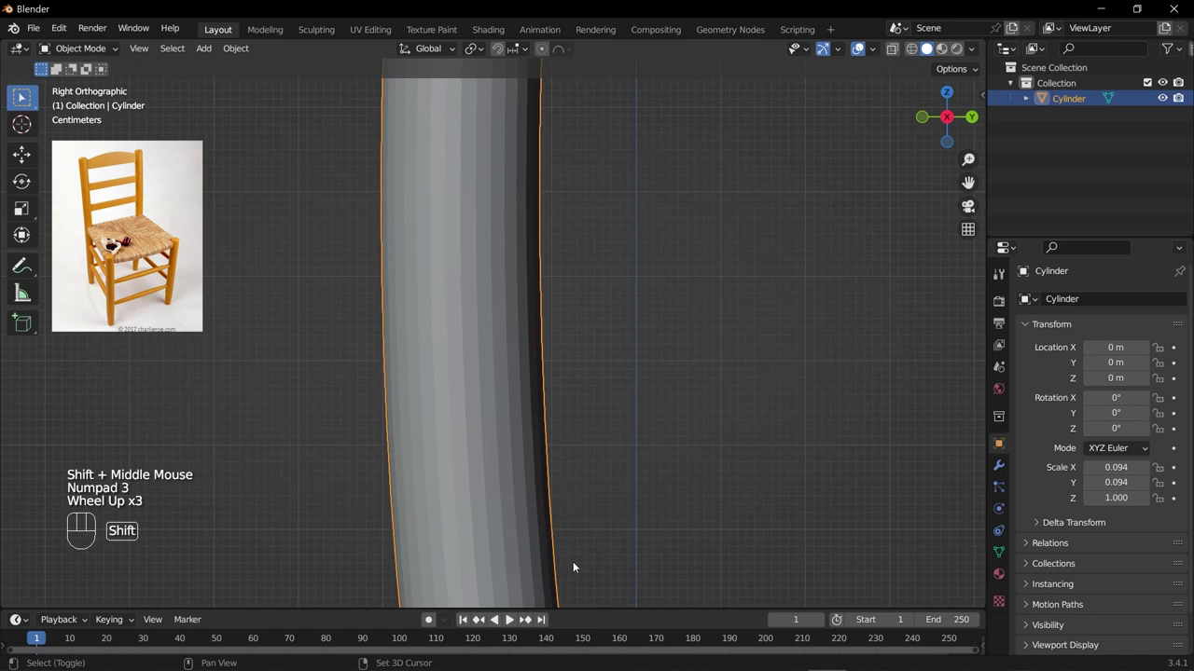
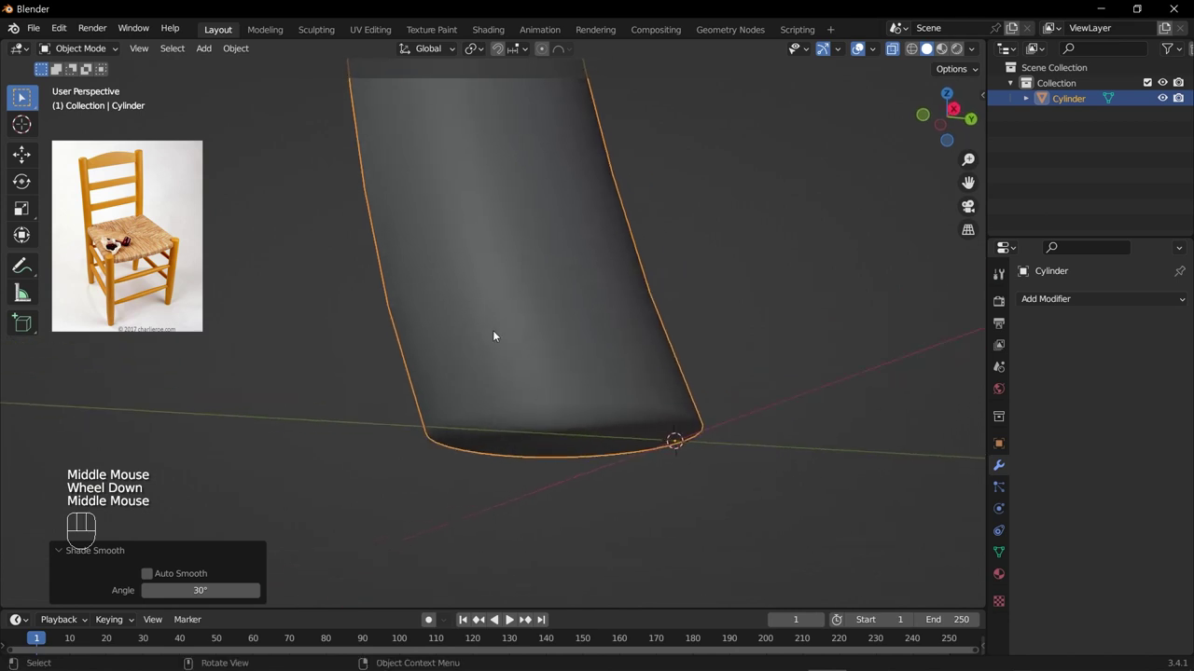
Show the Modifier Properties and orbit to view the post's flat bottom end.
{"action": "left_click", "coordinate": [901, 48]}
{"action": "left_click_drag", "start_coordinate": [710, 360], "coordinate": [680, 341]}
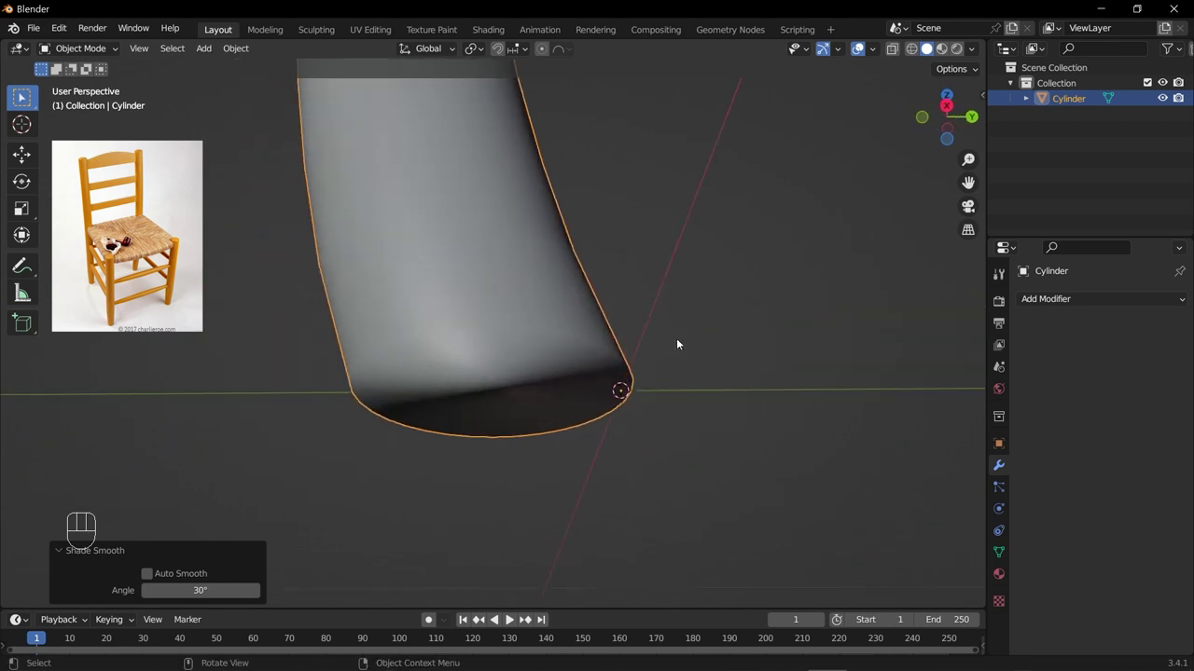
Add an edge loop near the bottom and inset the bottom cap face into a ringed rim.
{"action": "key", "text": "Tab"}
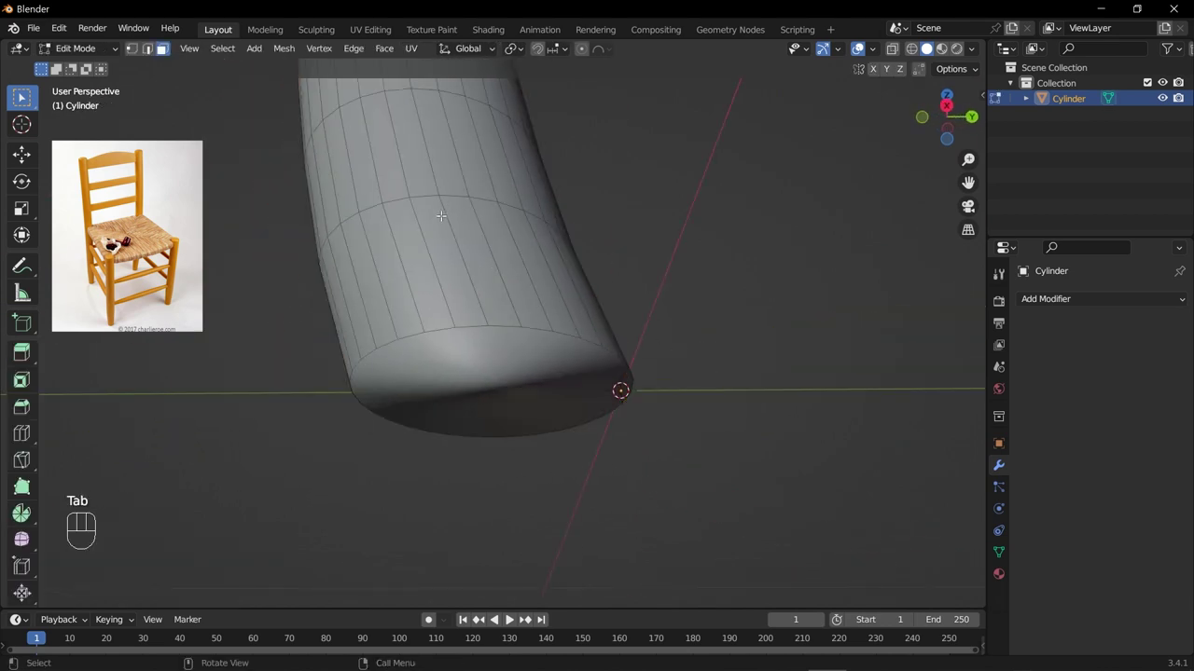
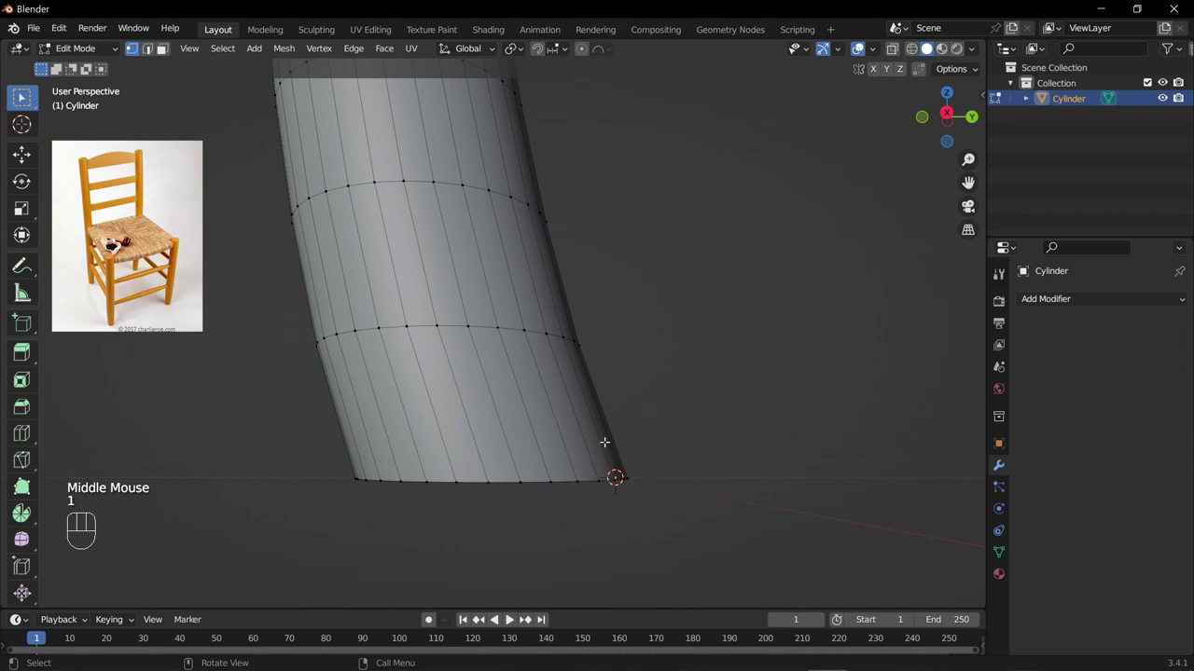
{"action": "key", "text": "ctrl+r"}
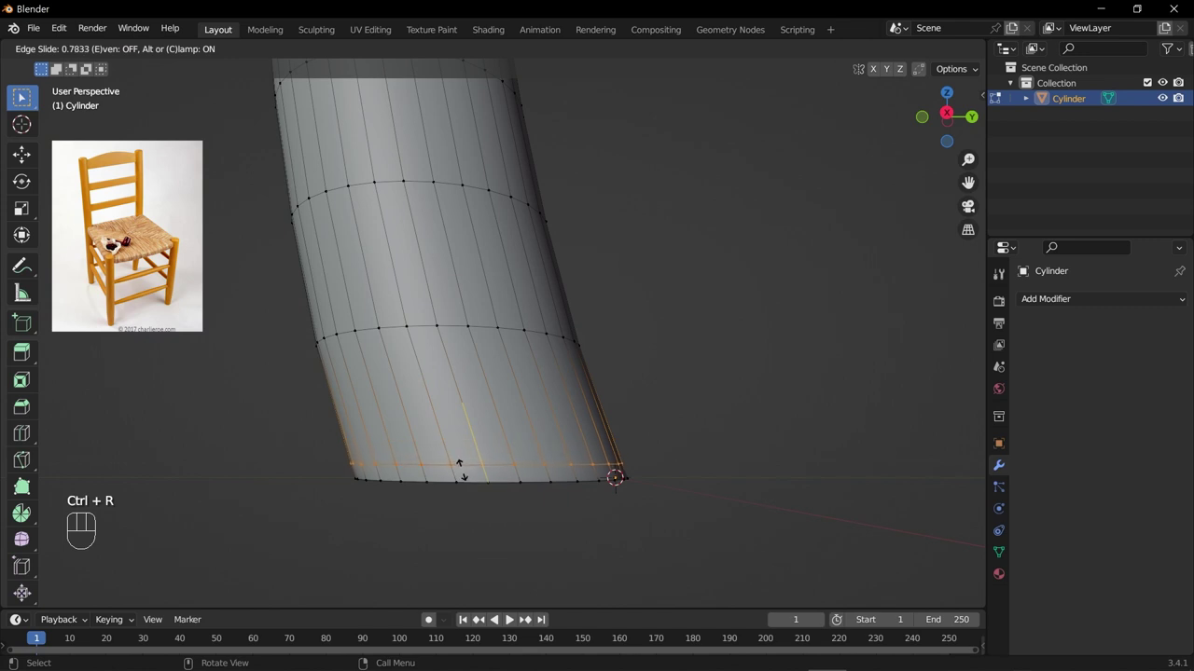
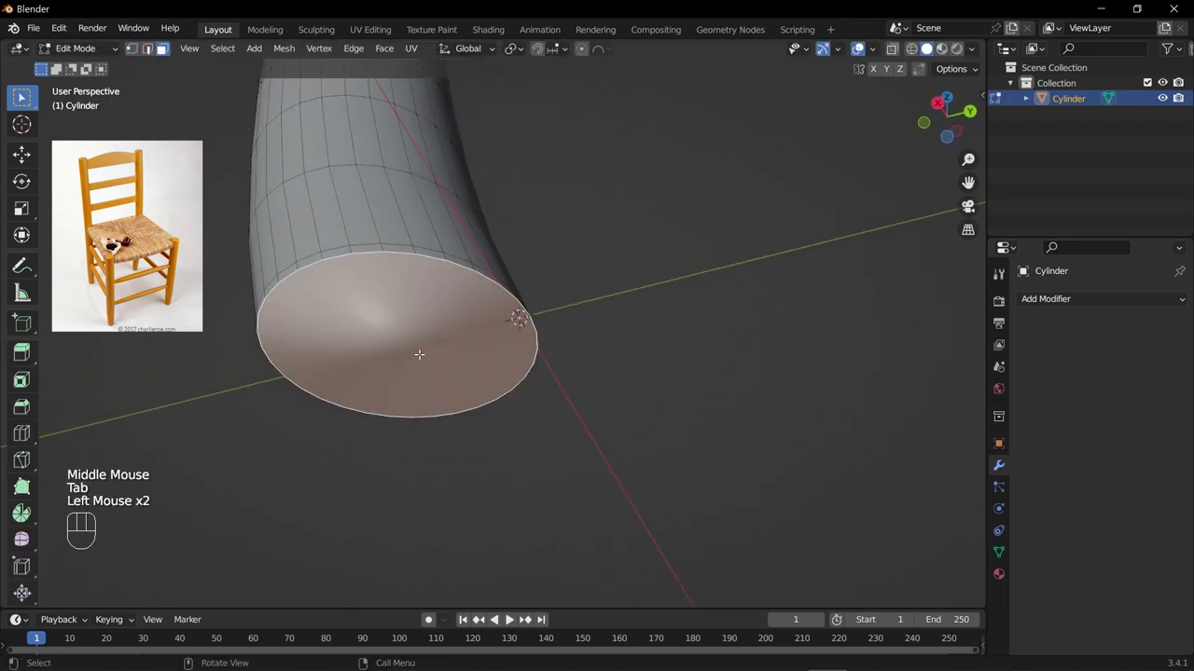
{"action": "key", "text": "i"}
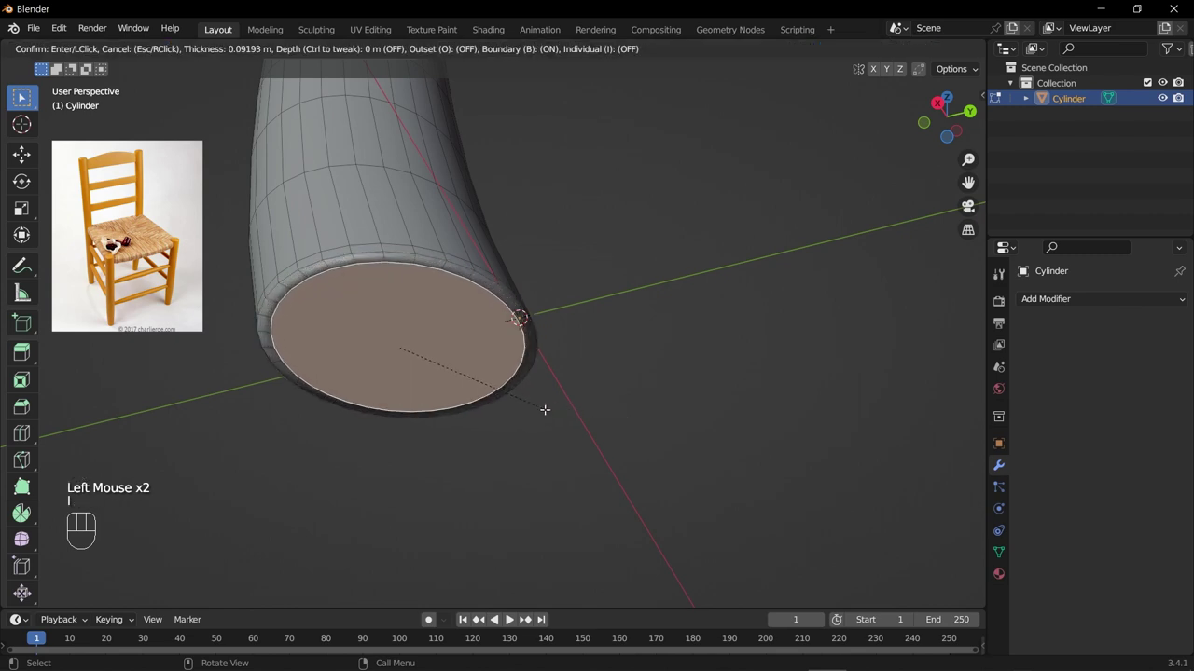
{"action": "key", "text": "i"}
{"action": "key", "text": "Tab"}
{"action": "left_click_drag", "start_coordinate": [484, 370], "coordinate": [542, 369]}
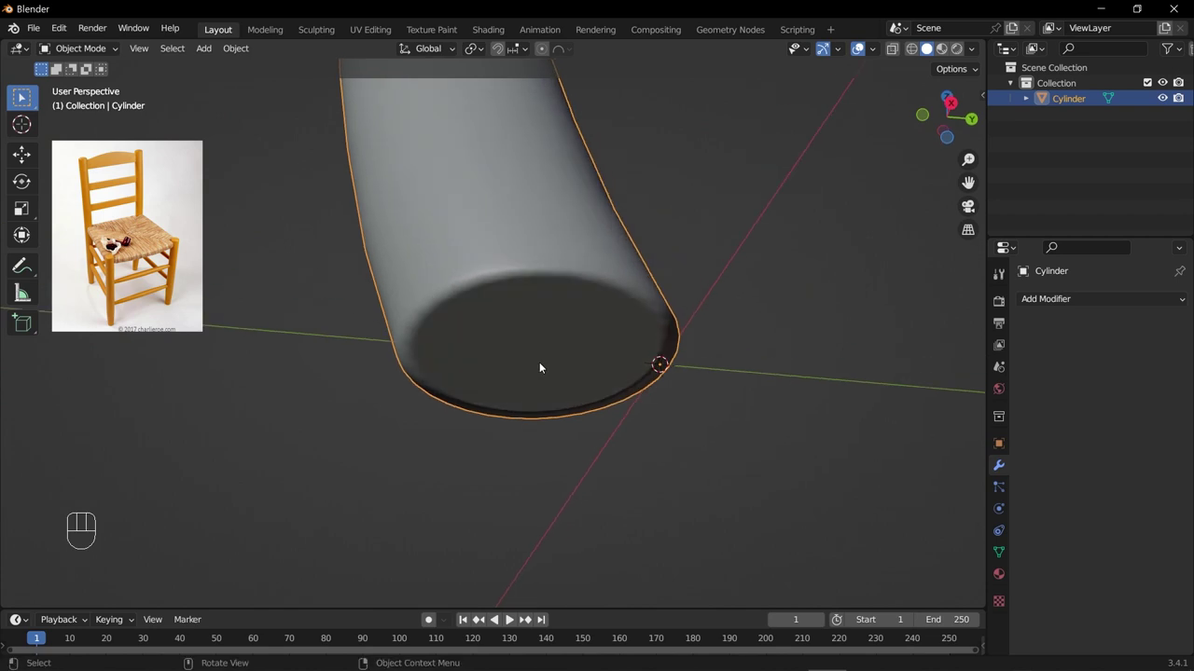
Scale and raise the lower edge loops to round and taper the foot, checked from side view.
{"action": "left_click_drag", "start_coordinate": [566, 350], "coordinate": [558, 371]}
{"action": "key", "text": "Tab"}
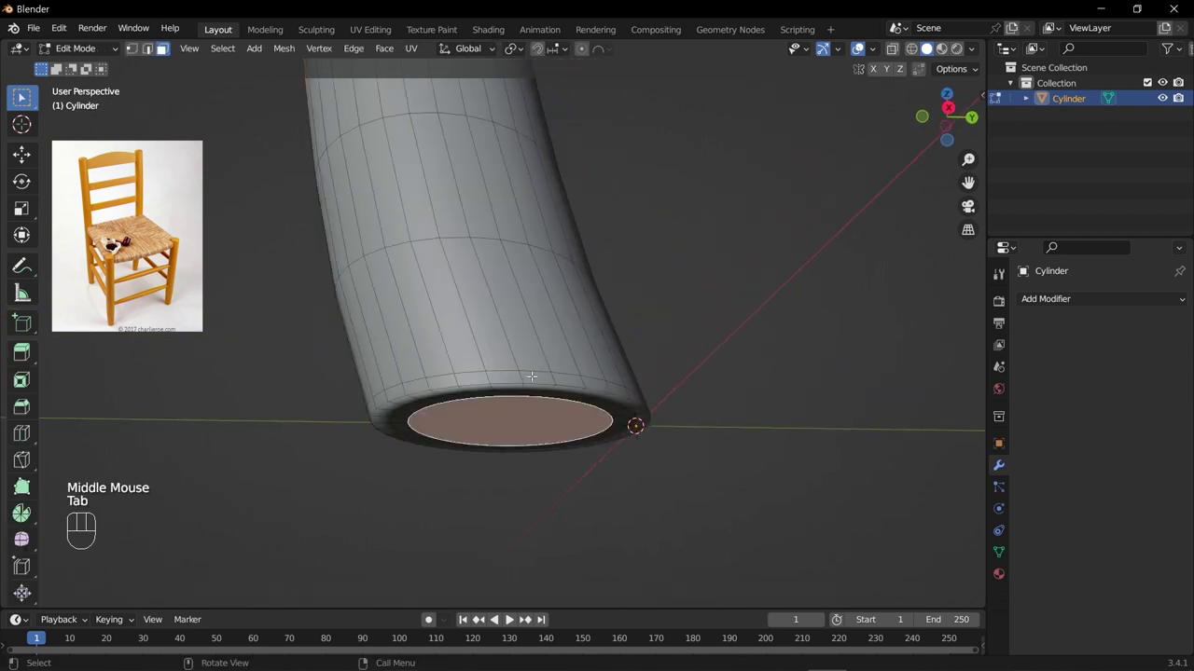
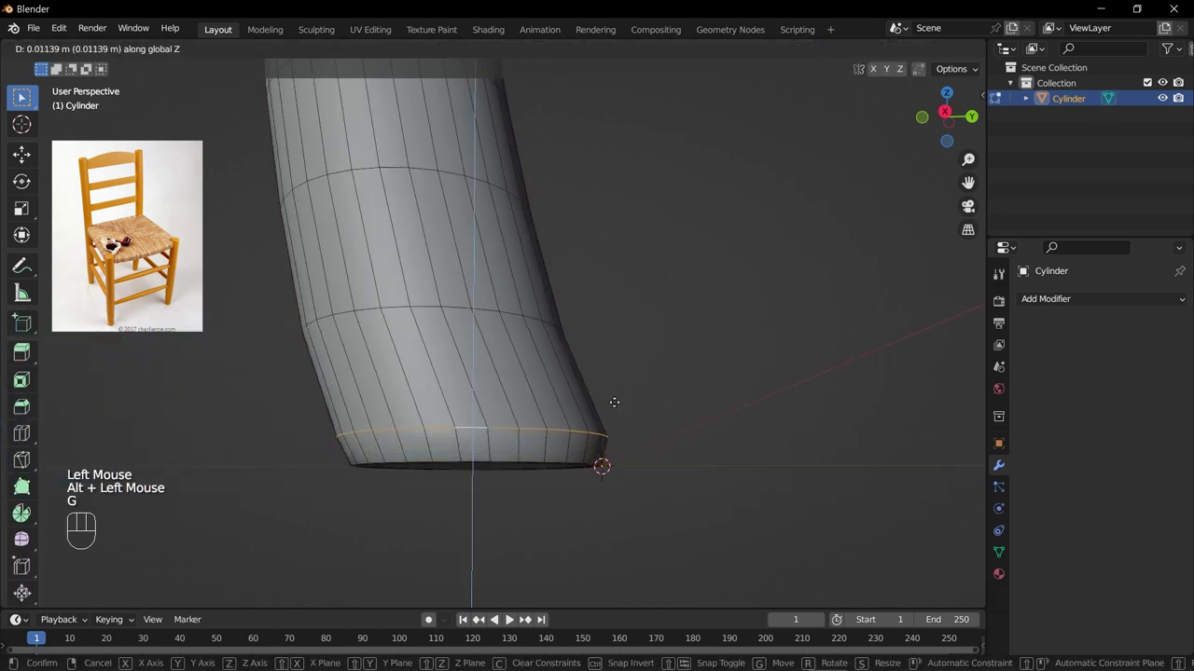
{"action": "key", "text": "s"}
{"action": "key", "text": "s"}
{"action": "key", "text": "KP_3"}
{"action": "key", "text": "g"}
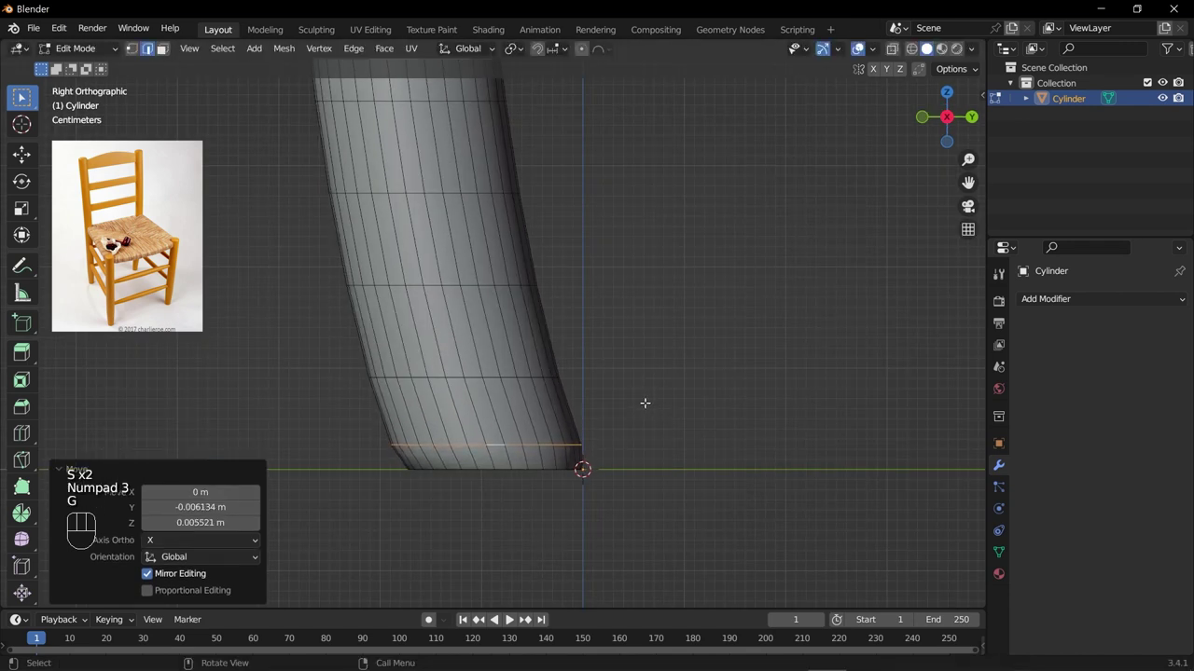
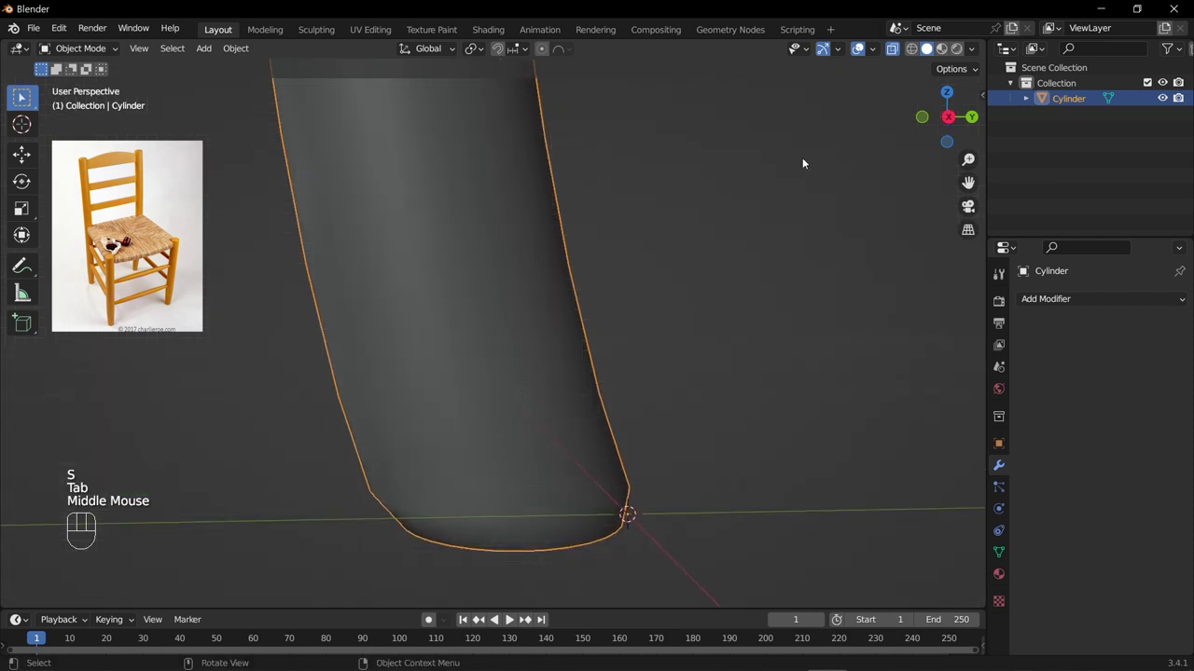
{"action": "left_click", "coordinate": [898, 47]}
{"action": "left_click_drag", "start_coordinate": [623, 396], "coordinate": [600, 369]}
{"action": "key", "text": "KP_3"}
{"action": "scroll", "scroll_direction": "down", "scroll_amount": 3}
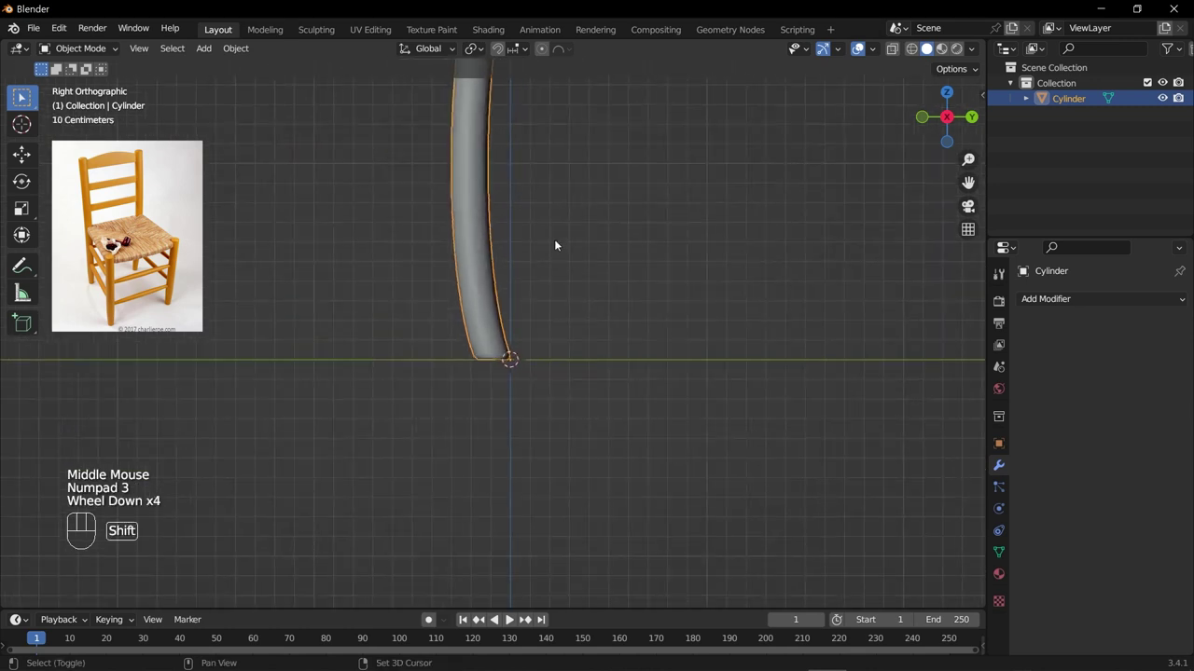
{"action": "left_click_drag", "start_coordinate": [560, 258], "coordinate": [589, 376]}
{"action": "scroll", "scroll_direction": "up", "scroll_amount": 3}
{"action": "scroll", "scroll_direction": "down", "scroll_amount": 3}
{"action": "middle_click", "coordinate": [749, 419]}
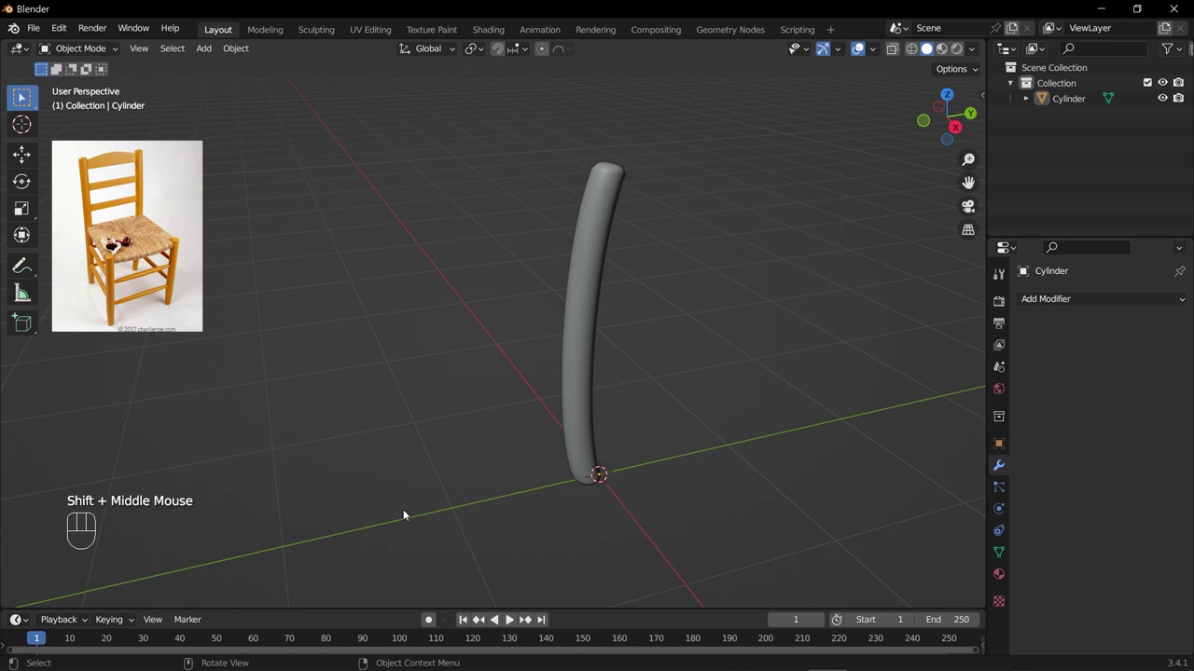
Add a new cylinder and raise it to sit on the ground in front view.
{"action": "key", "text": "shift+a"}
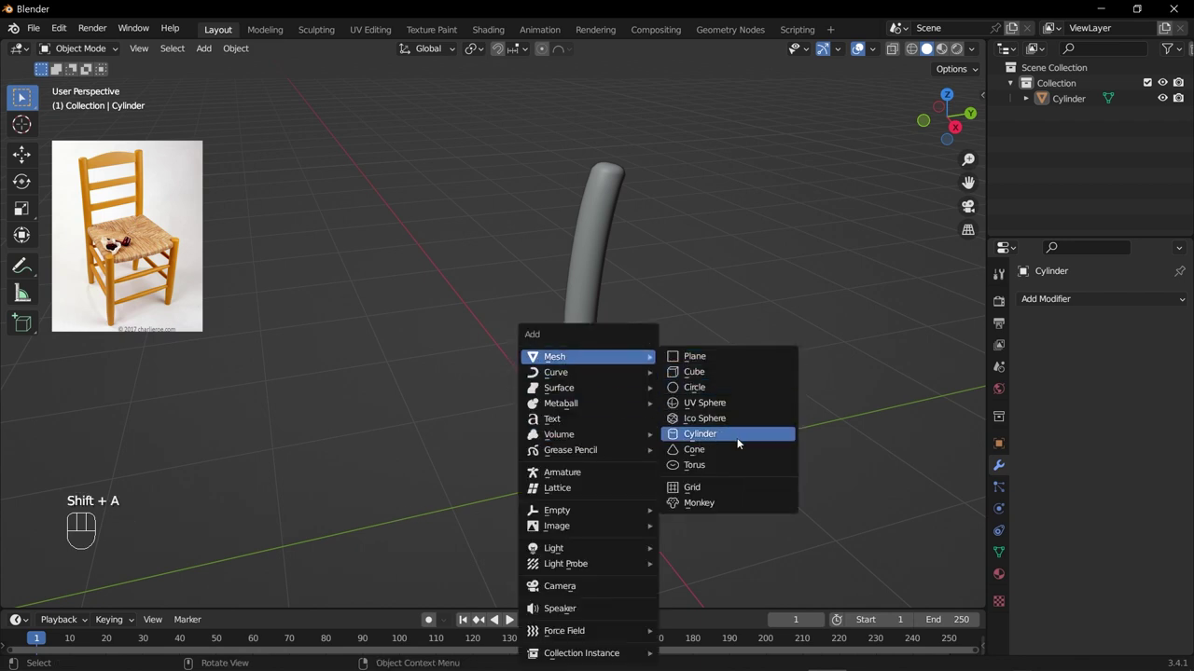
{"action": "key", "text": "KP_1"}
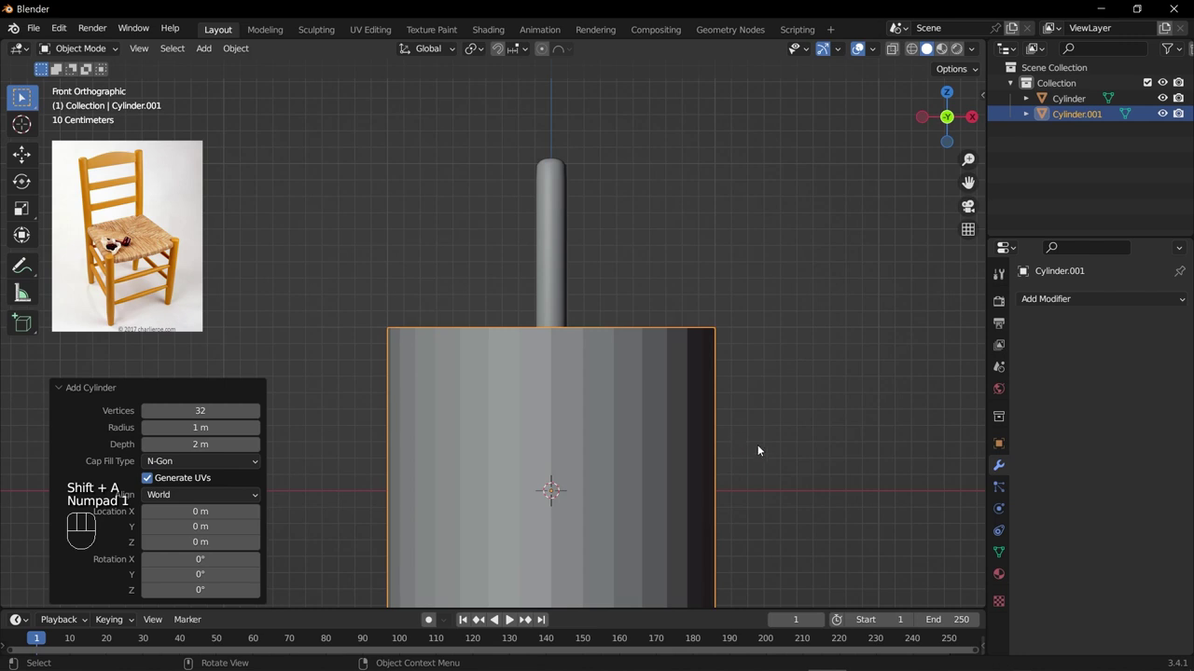
{"action": "key", "text": "g"}
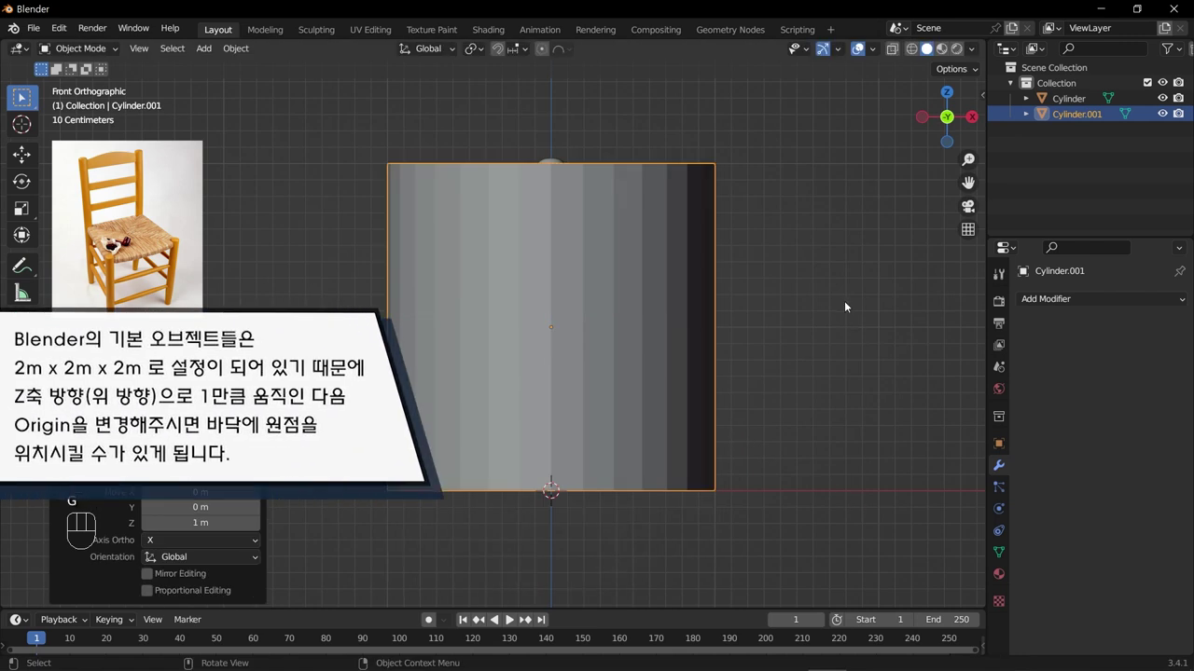
{"action": "left_click_drag", "start_coordinate": [236, 59], "coordinate": [459, 119]}
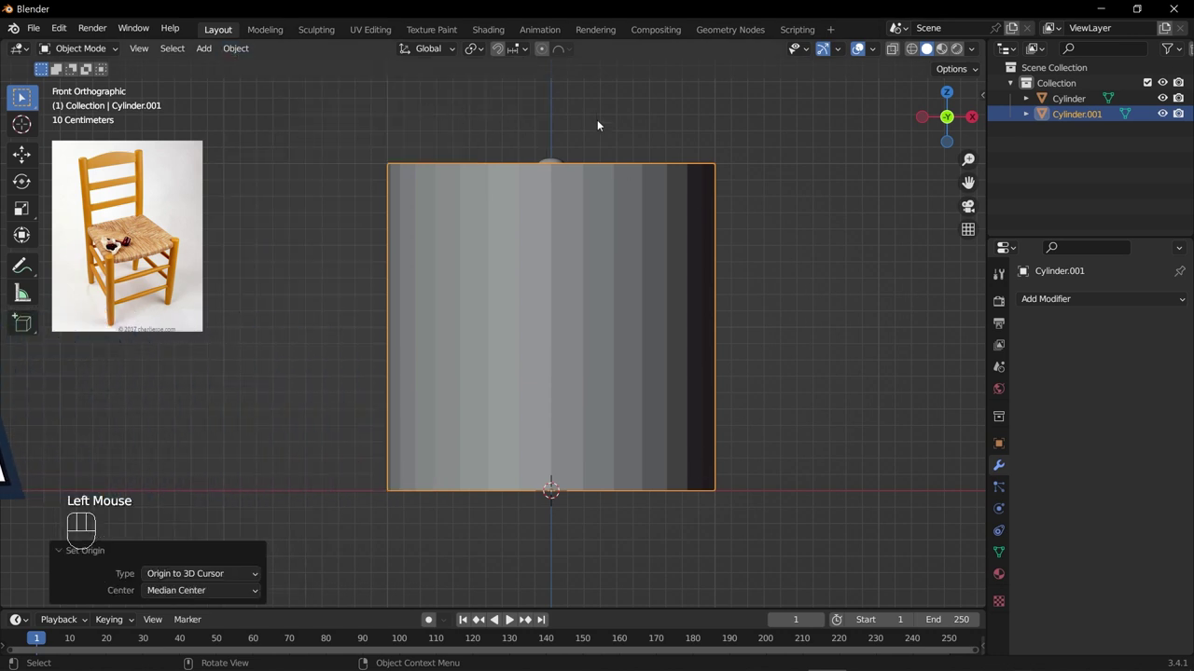
{"action": "left_click_drag", "start_coordinate": [688, 283], "coordinate": [672, 307]}
Shrink the cylinder to about half size and slim it to post thickness.
{"action": "key", "text": "KP_1"}
{"action": "key", "text": "s"}
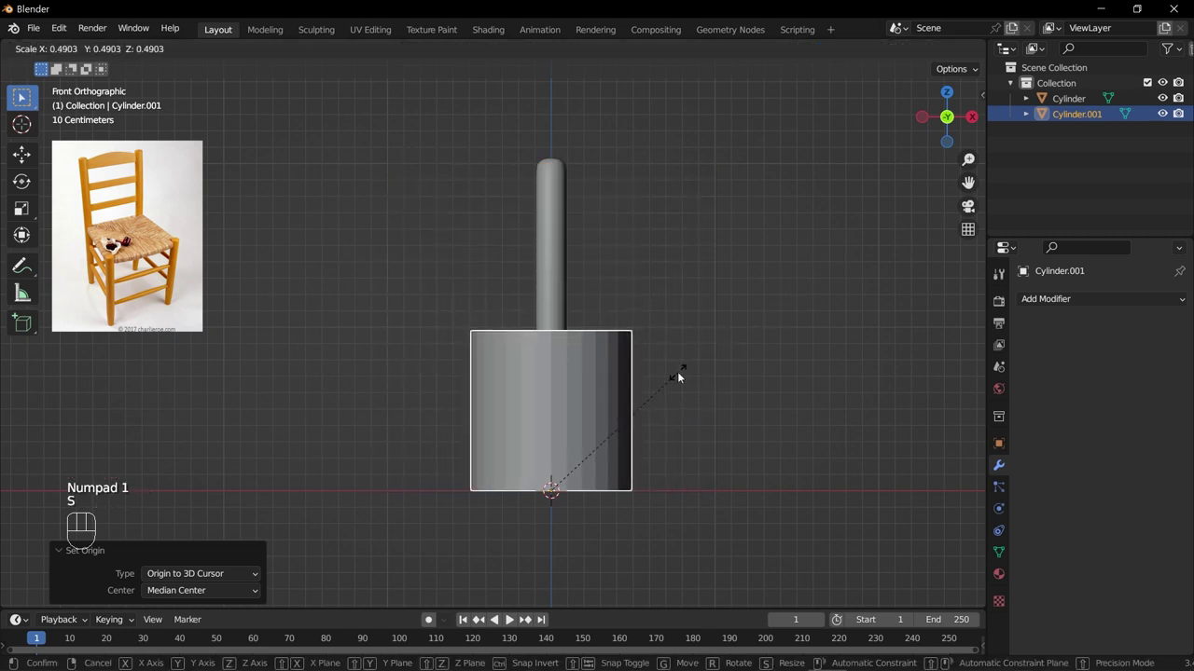
{"action": "key", "text": "s"}
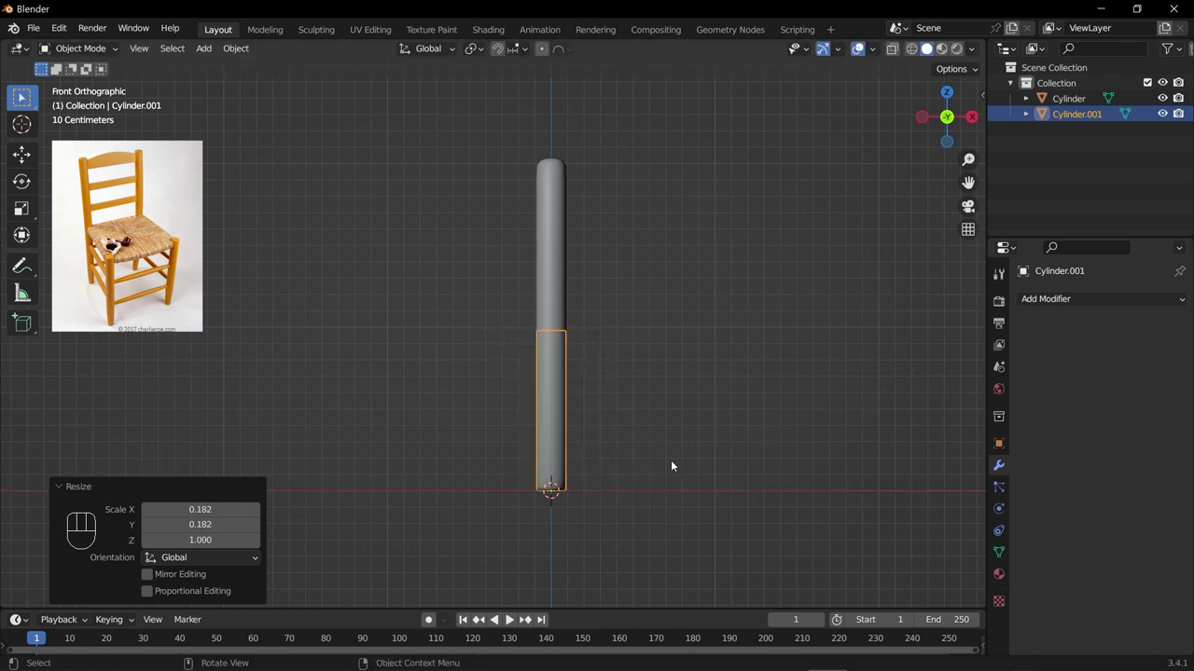
{"action": "left_click_drag", "start_coordinate": [675, 466], "coordinate": [504, 487]}
{"action": "scroll", "scroll_direction": "down", "scroll_amount": 3}
{"action": "scroll", "scroll_direction": "up", "scroll_amount": 3}
Move the thin cylinder sideways to stand beside the curved back post.
{"action": "key", "text": "g"}
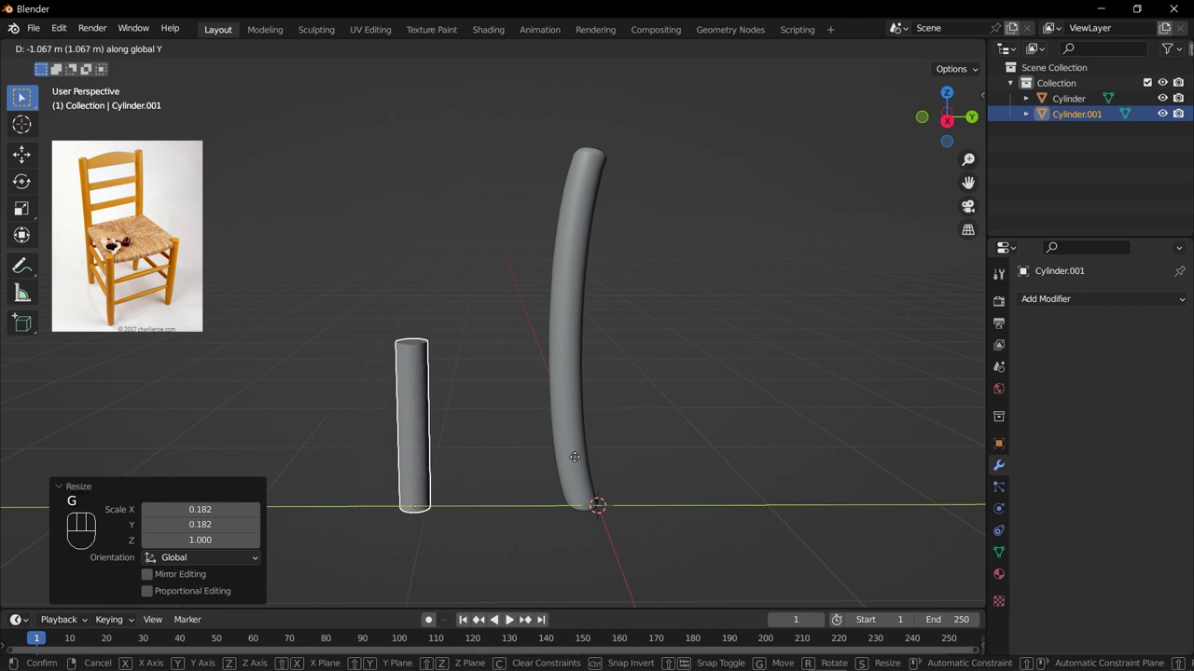
{"action": "left_click_drag", "start_coordinate": [527, 442], "coordinate": [527, 434]}
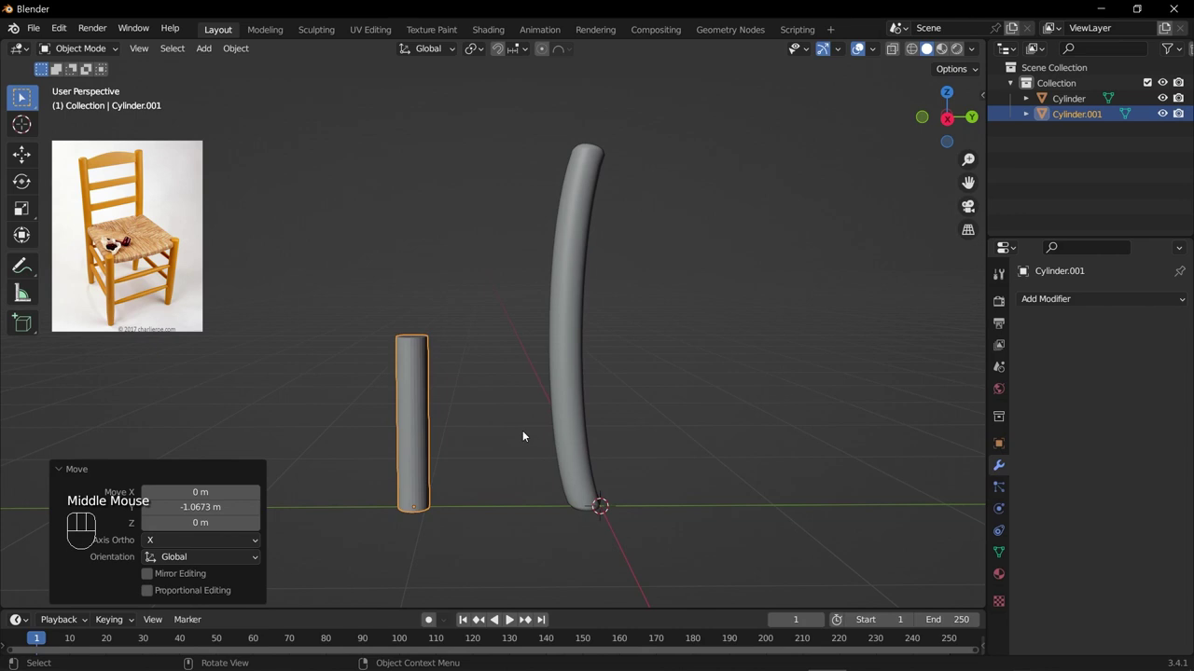
{"action": "key", "text": "KP_3"}
{"action": "scroll", "scroll_direction": "up", "scroll_amount": 3}
{"action": "left_click_drag", "start_coordinate": [439, 418], "coordinate": [526, 390]}
{"action": "scroll", "scroll_direction": "up", "scroll_amount": 3}
{"action": "scroll", "scroll_direction": "down", "scroll_amount": 3}
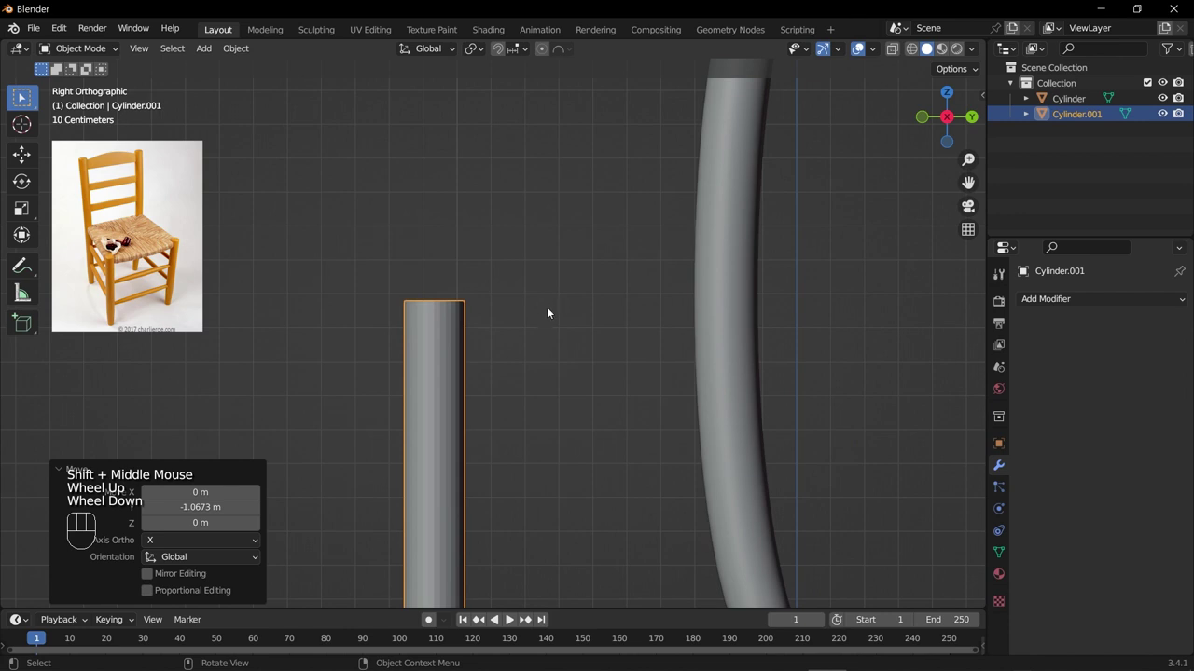
{"action": "scroll", "scroll_direction": "down", "scroll_amount": 3}
{"action": "left_click_drag", "start_coordinate": [720, 161], "coordinate": [745, 152]}
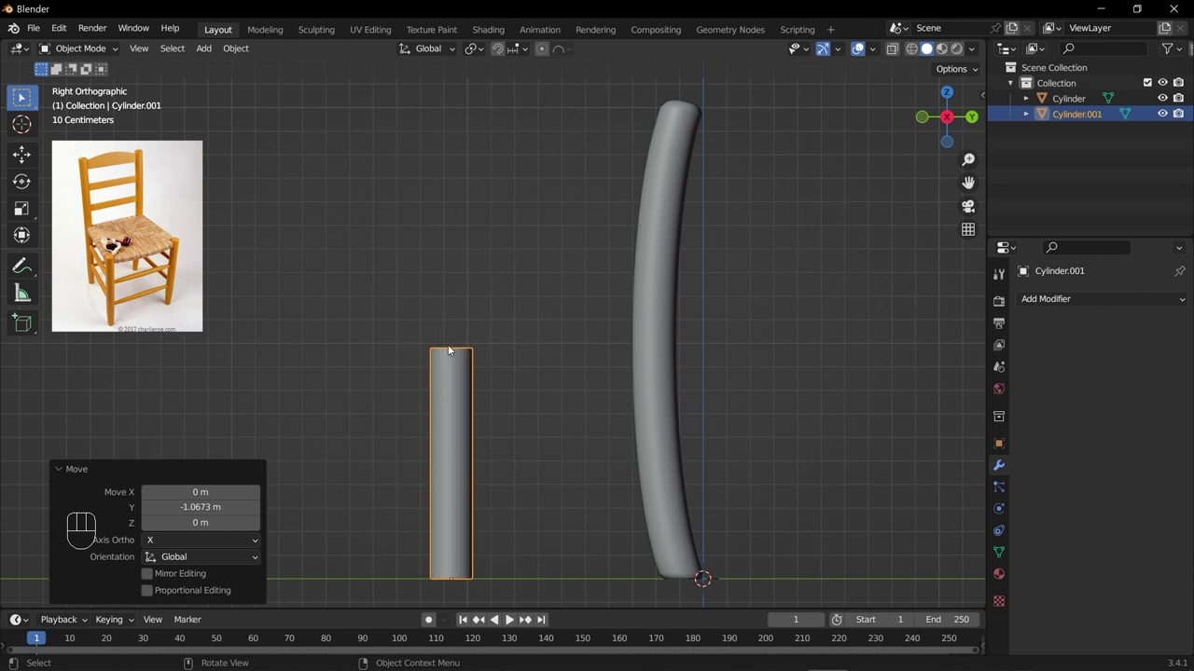
In Edit Mode, loop-cut the thin post's height into eleven evenly spaced rings.
{"action": "key", "text": "Tab"}
{"action": "key", "text": "ctrl+r"}
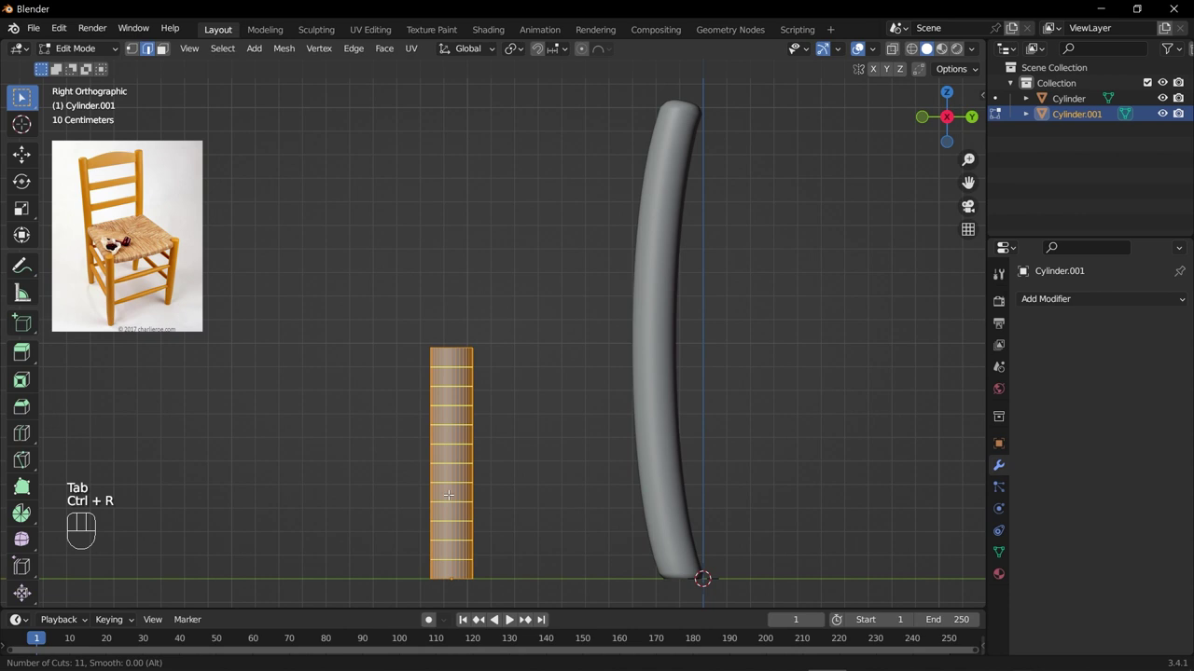
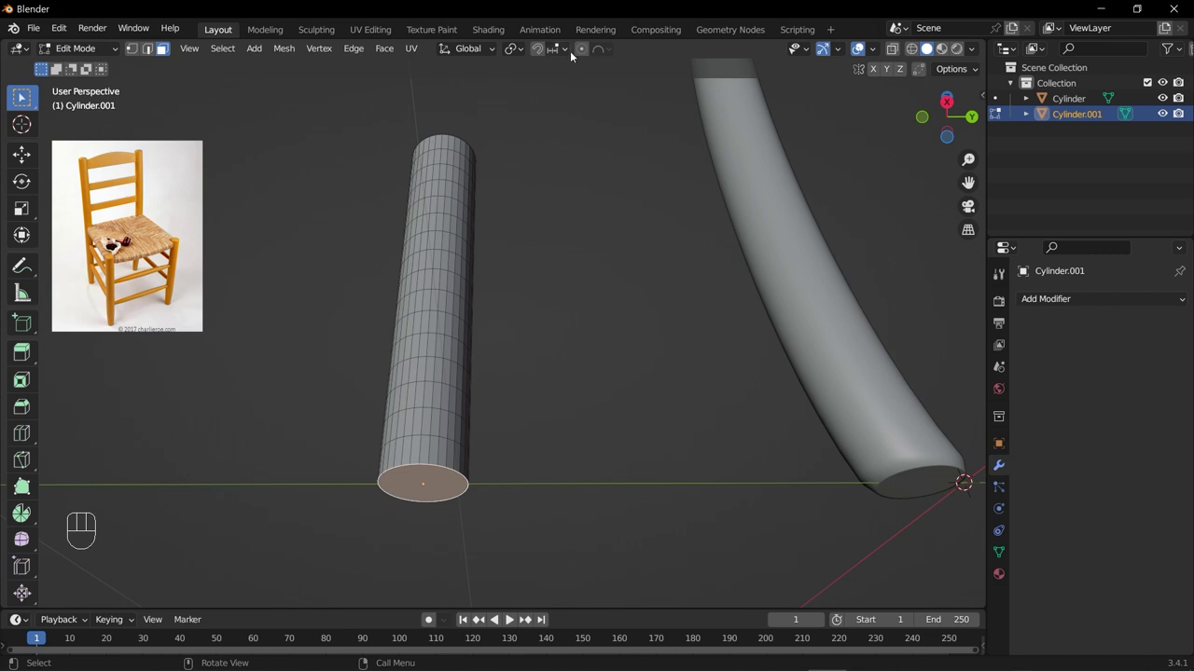
With proportional editing on Smooth falloff, scale the bottom face to taper the post's foot.
{"action": "left_click", "coordinate": [583, 53]}
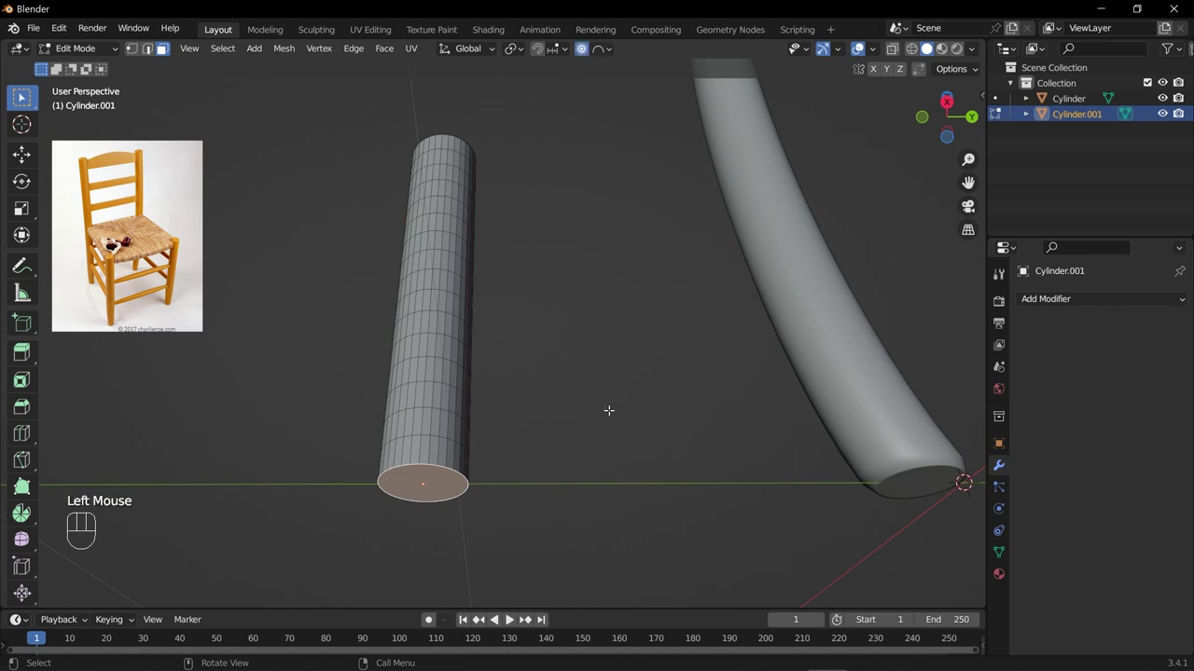
{"action": "key", "text": "s"}
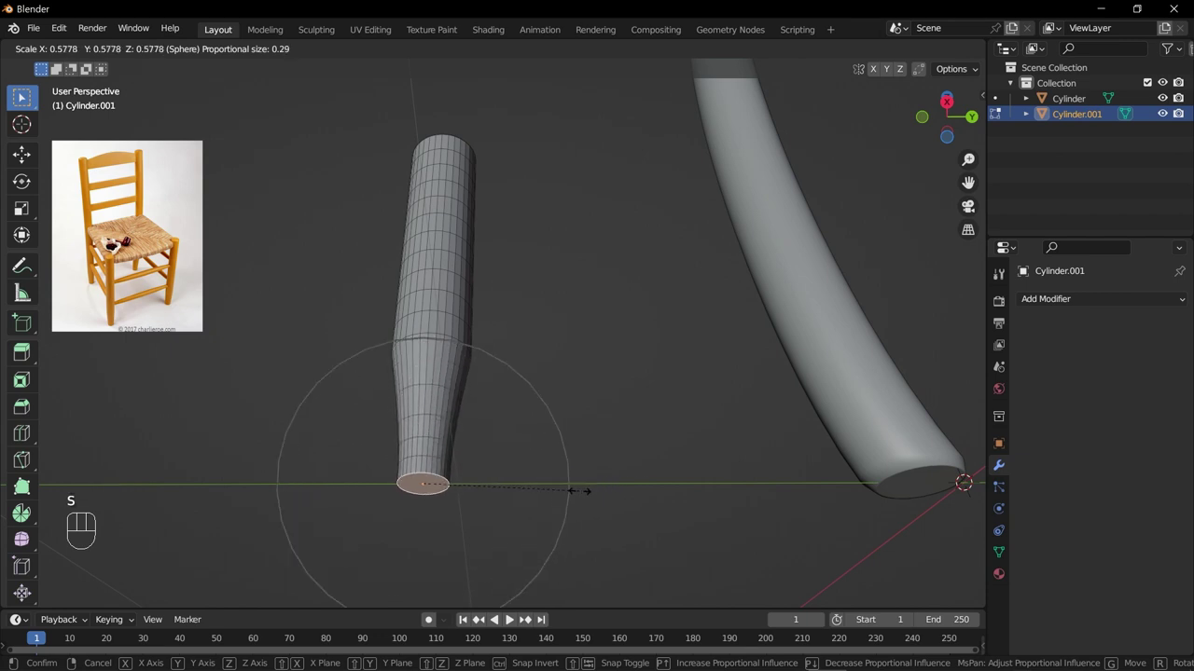
{"action": "key", "text": "KP_3"}
{"action": "key", "text": "s"}
{"action": "left_click_drag", "start_coordinate": [608, 55], "coordinate": [602, 351]}
{"action": "key", "text": "s"}
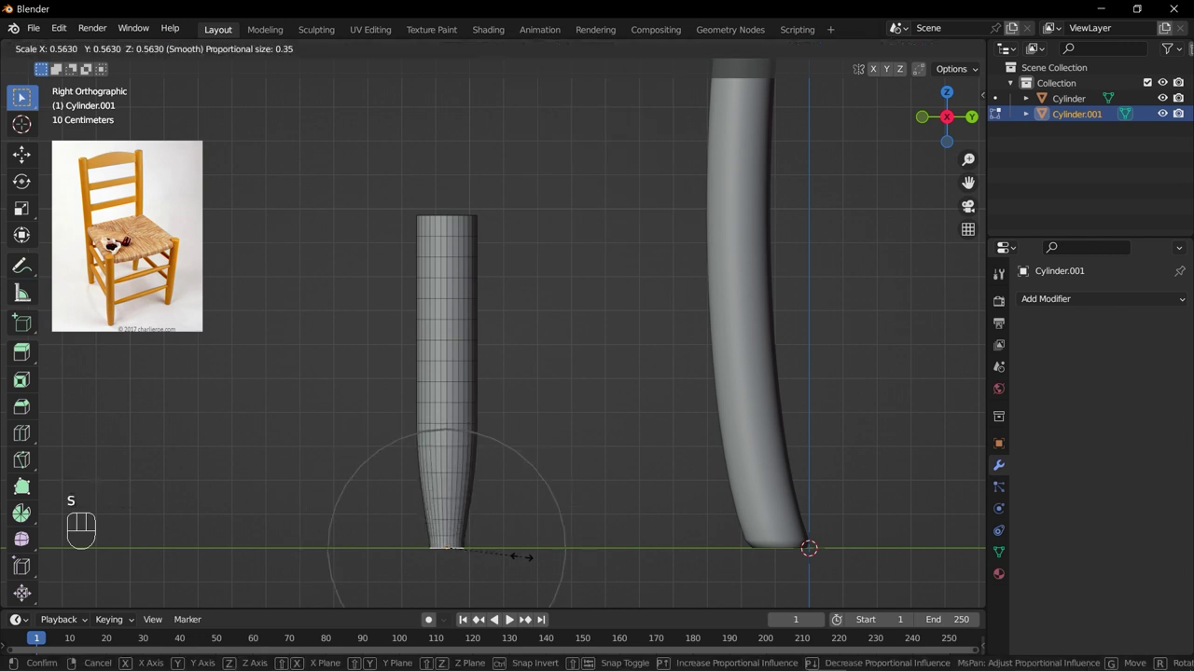
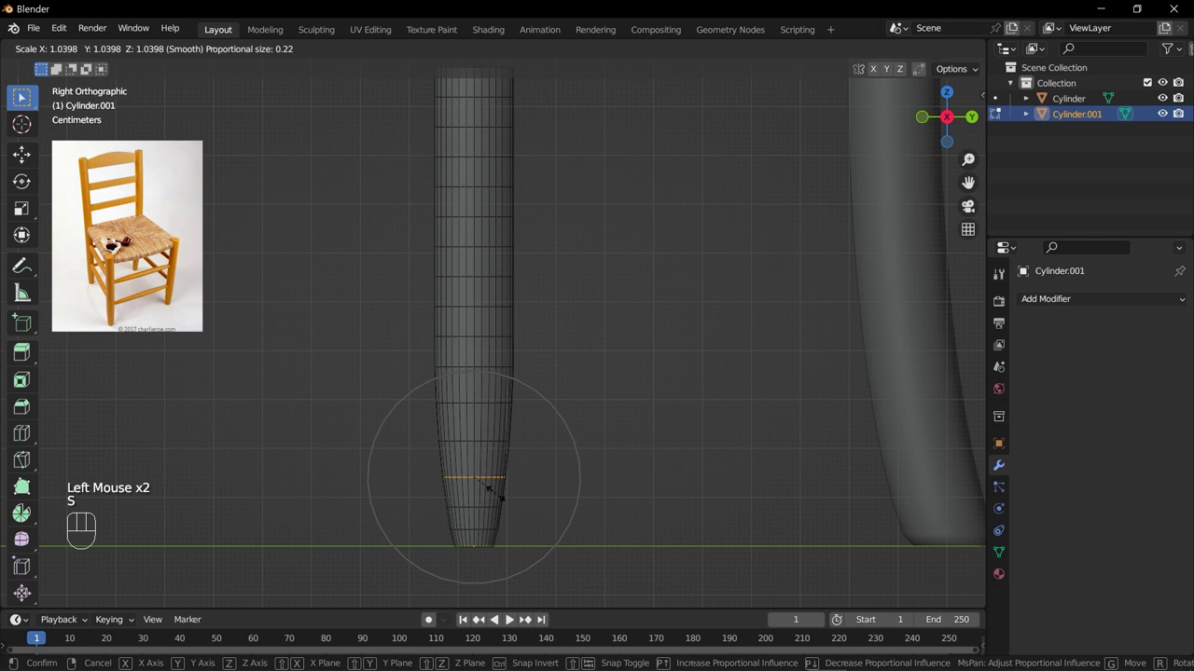
Resize a ring near the bottom end and return to Object Mode.
{"action": "key", "text": "shift+z"}
{"action": "scroll", "scroll_direction": "down", "scroll_amount": 3}
{"action": "key", "text": "Tab"}
{"action": "key", "text": "s"}
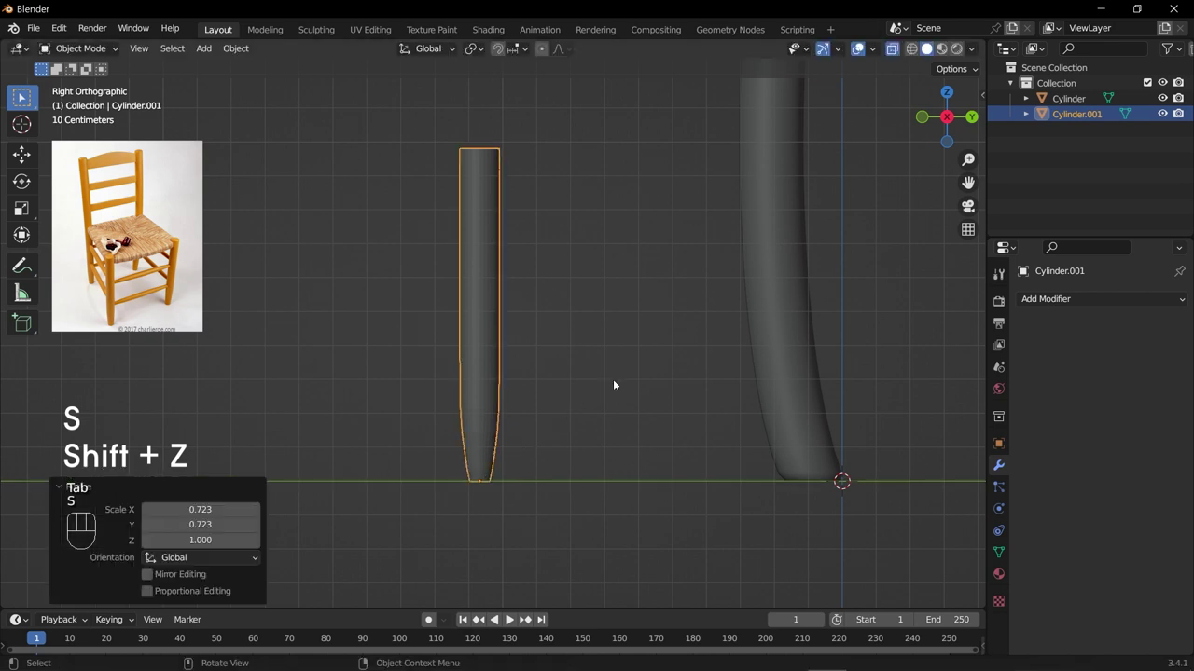
Orbit to inspect the tapered post beside the curved back post.
{"action": "left_click_drag", "start_coordinate": [590, 341], "coordinate": [607, 371]}
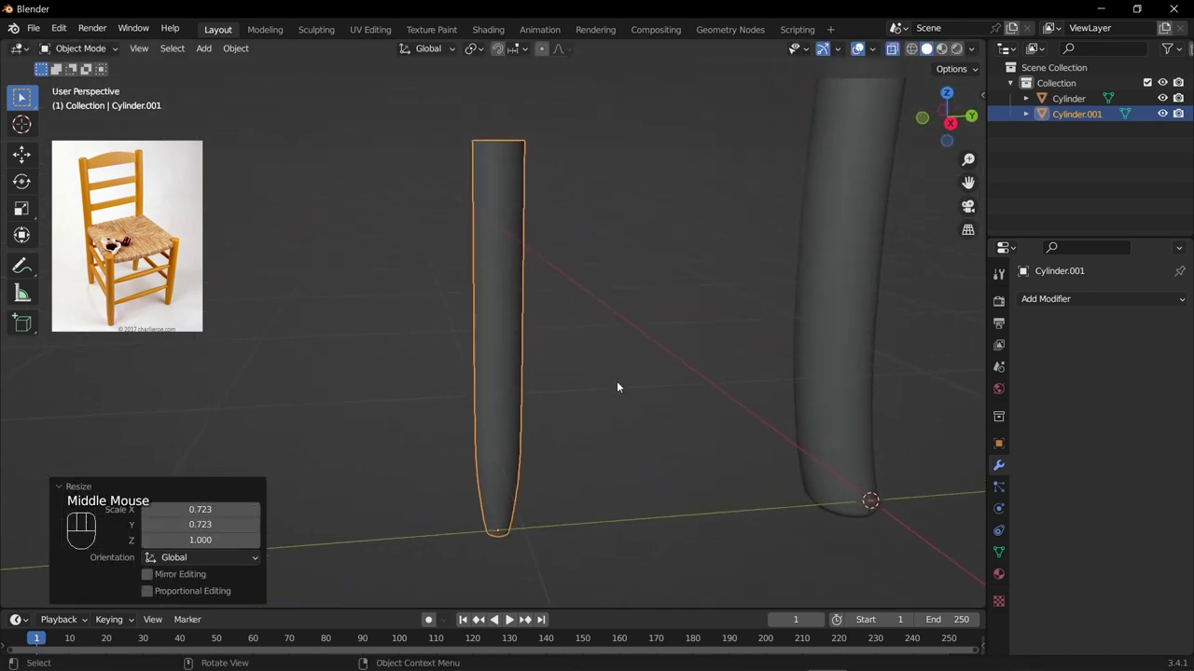
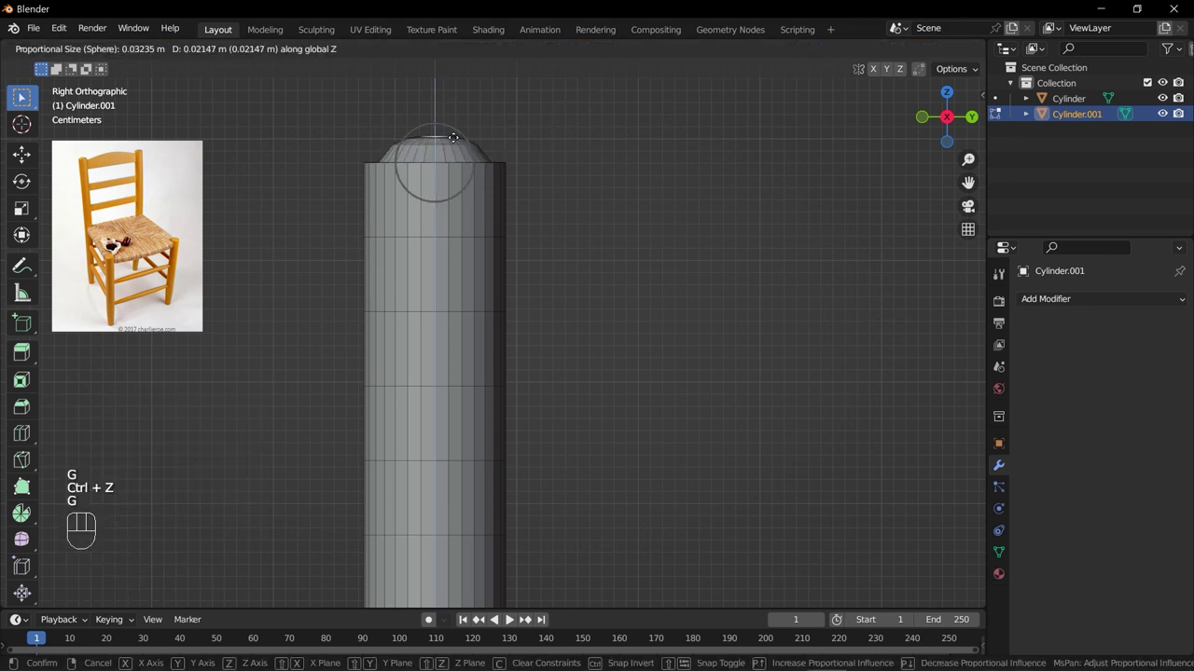
Confirm the raised dome at the top and orbit to the post's underside.
{"action": "scroll", "scroll_direction": "down", "scroll_amount": 3}
{"action": "key", "text": "Tab"}
{"action": "left_click_drag", "start_coordinate": [565, 336], "coordinate": [564, 318]}
{"action": "scroll", "scroll_direction": "up", "scroll_amount": 3}
{"action": "left_click_drag", "start_coordinate": [480, 403], "coordinate": [501, 340]}
{"action": "scroll", "scroll_direction": "up", "scroll_amount": 3}
{"action": "scroll", "scroll_direction": "down", "scroll_amount": 3}
{"action": "left_click_drag", "start_coordinate": [544, 389], "coordinate": [564, 277]}
{"action": "scroll", "scroll_direction": "up", "scroll_amount": 3}
{"action": "left_click_drag", "start_coordinate": [582, 366], "coordinate": [563, 303]}
Add an edge loop near the bottom end and slide it toward the foot.
{"action": "key", "text": "Tab"}
{"action": "key", "text": "ctrl+r"}
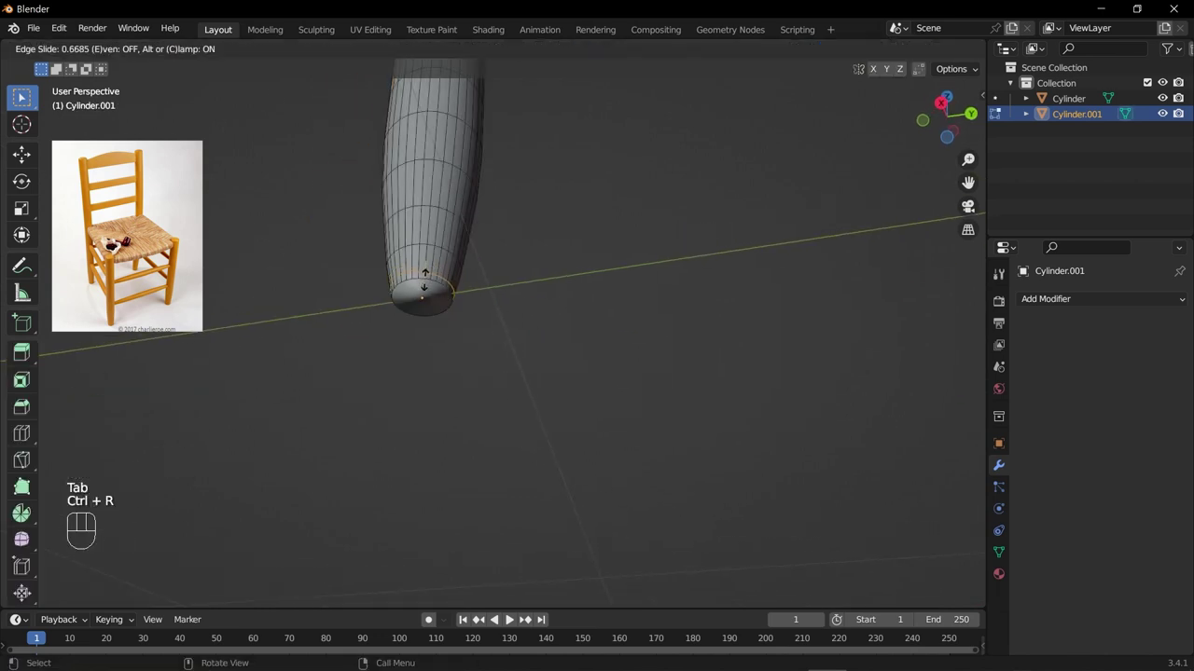
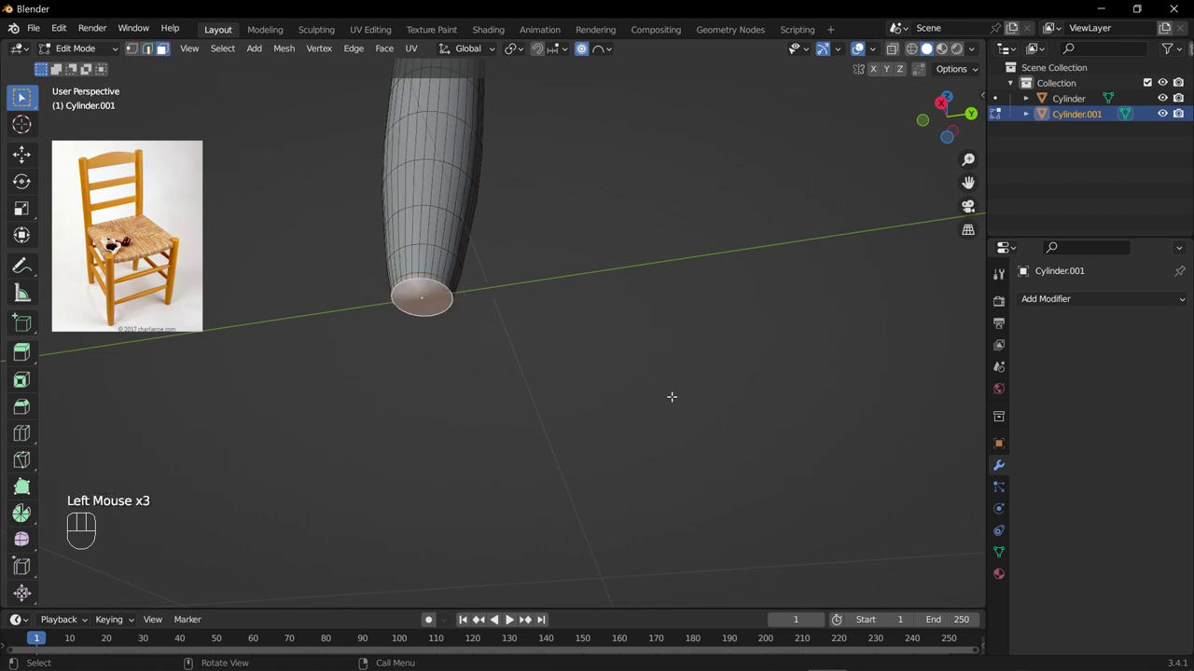
Inset the post's bottom face and merge the inner vertices at the centre.
{"action": "key", "text": "i"}
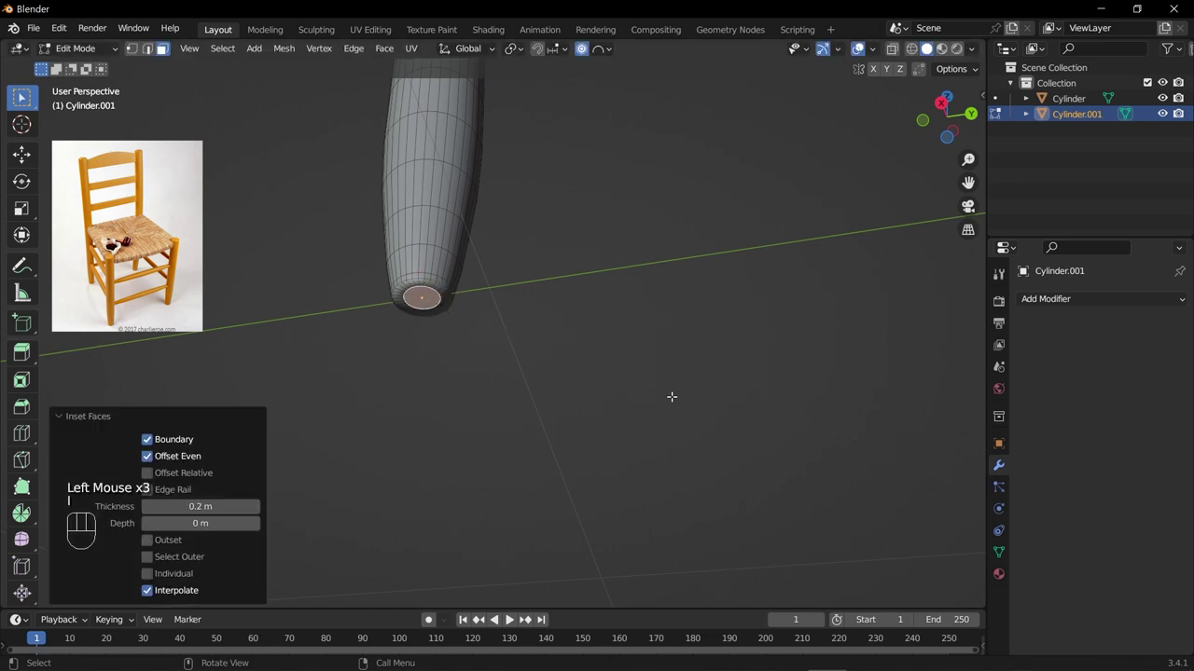
{"action": "key", "text": "i"}
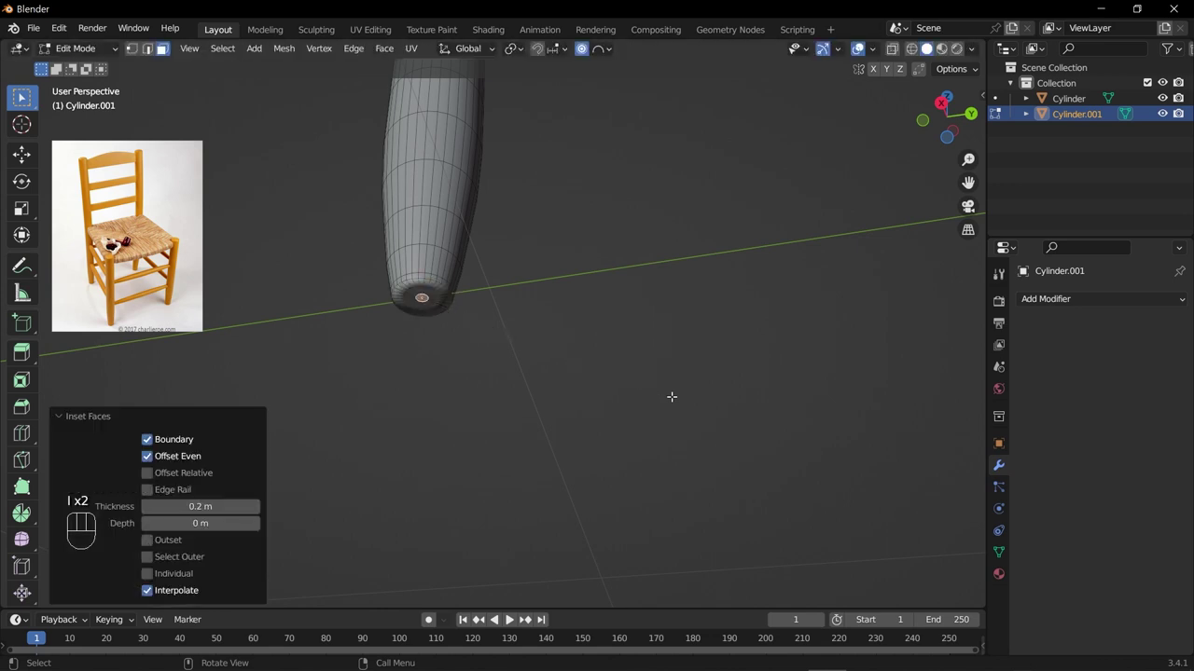
{"action": "key", "text": "Tab"}
{"action": "left_click_drag", "start_coordinate": [513, 305], "coordinate": [506, 322]}
{"action": "scroll", "scroll_direction": "up", "scroll_amount": 3}
{"action": "middle_click", "coordinate": [324, 367]}
{"action": "key", "text": "Tab"}
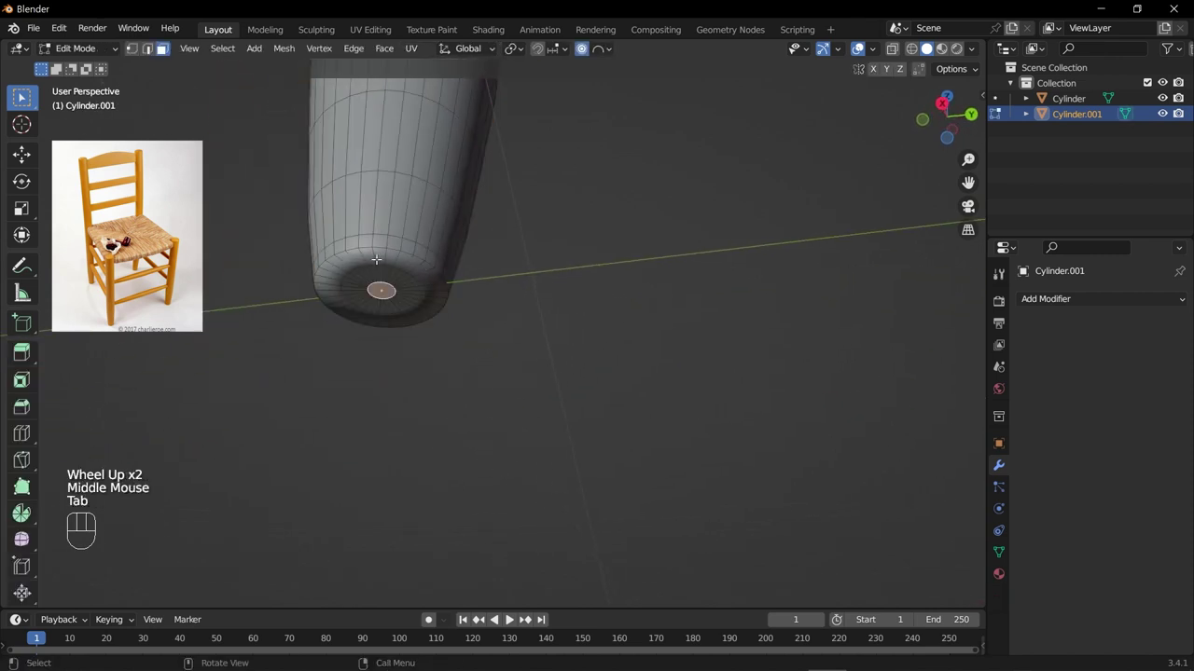
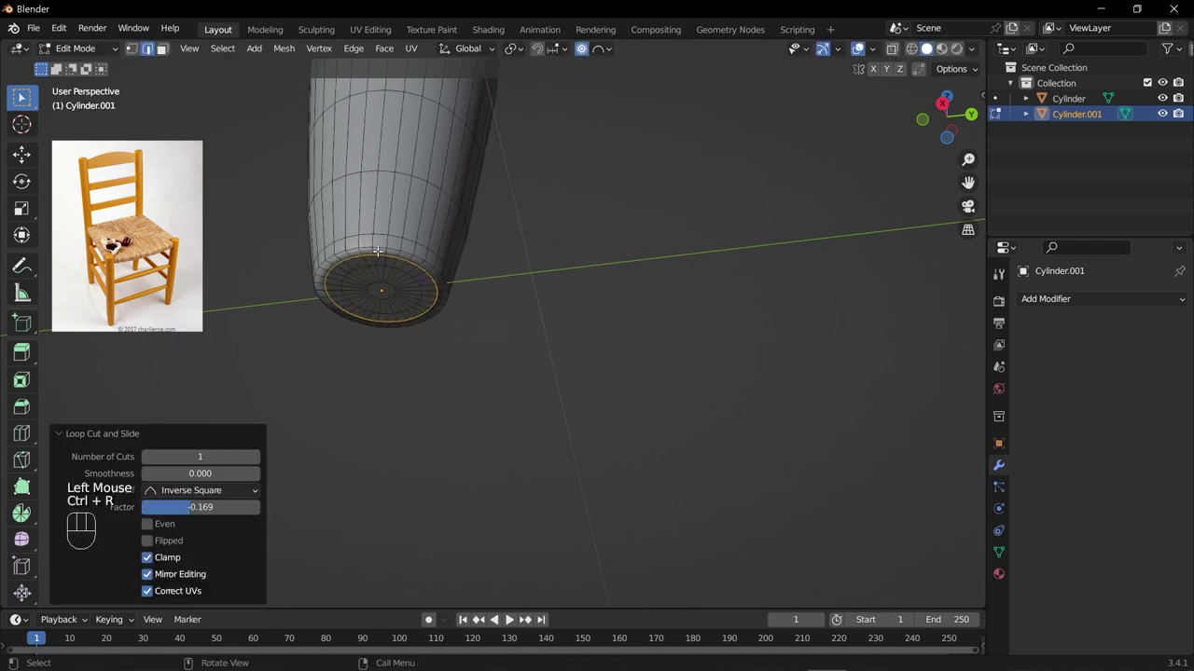
Return to Object Mode and orbit to view both finished posts together.
{"action": "key", "text": "Tab"}
{"action": "left_click_drag", "start_coordinate": [481, 241], "coordinate": [486, 262]}
{"action": "scroll", "scroll_direction": "down", "scroll_amount": 3}
{"action": "left_click_drag", "start_coordinate": [474, 268], "coordinate": [482, 381]}
{"action": "scroll", "scroll_direction": "down", "scroll_amount": 3}
{"action": "scroll", "scroll_direction": "down", "scroll_amount": 3}
{"action": "left_click_drag", "start_coordinate": [464, 286], "coordinate": [486, 260]}
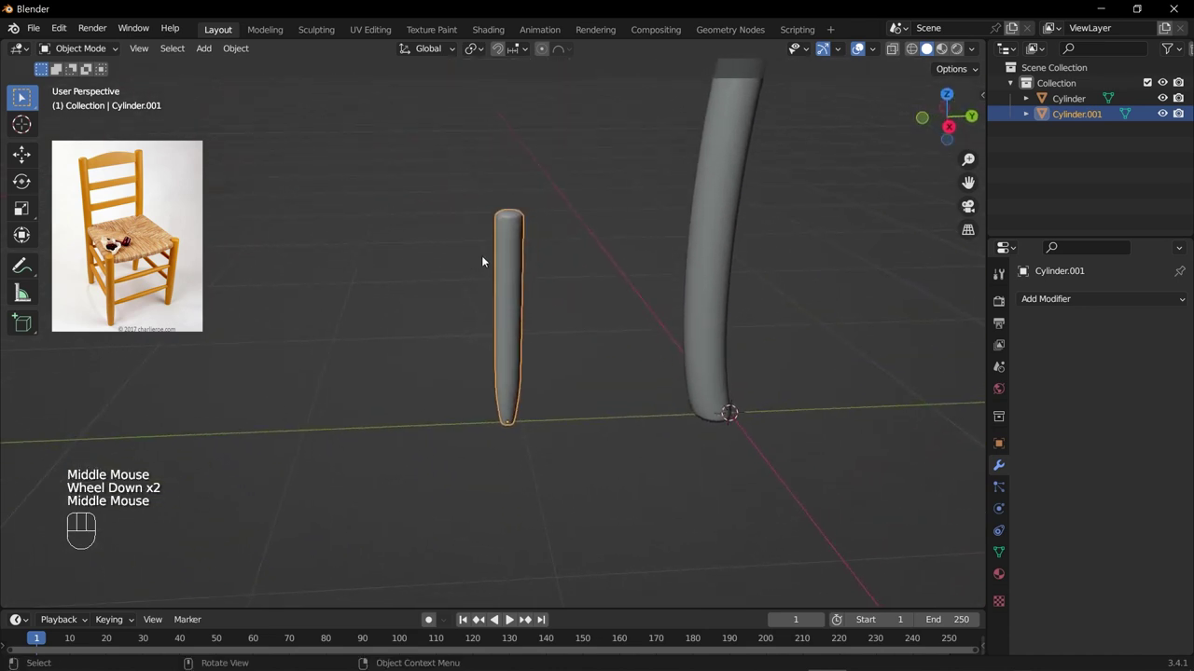
{"action": "left_click_drag", "start_coordinate": [579, 256], "coordinate": [537, 358]}
{"action": "scroll", "scroll_direction": "down", "scroll_amount": 3}
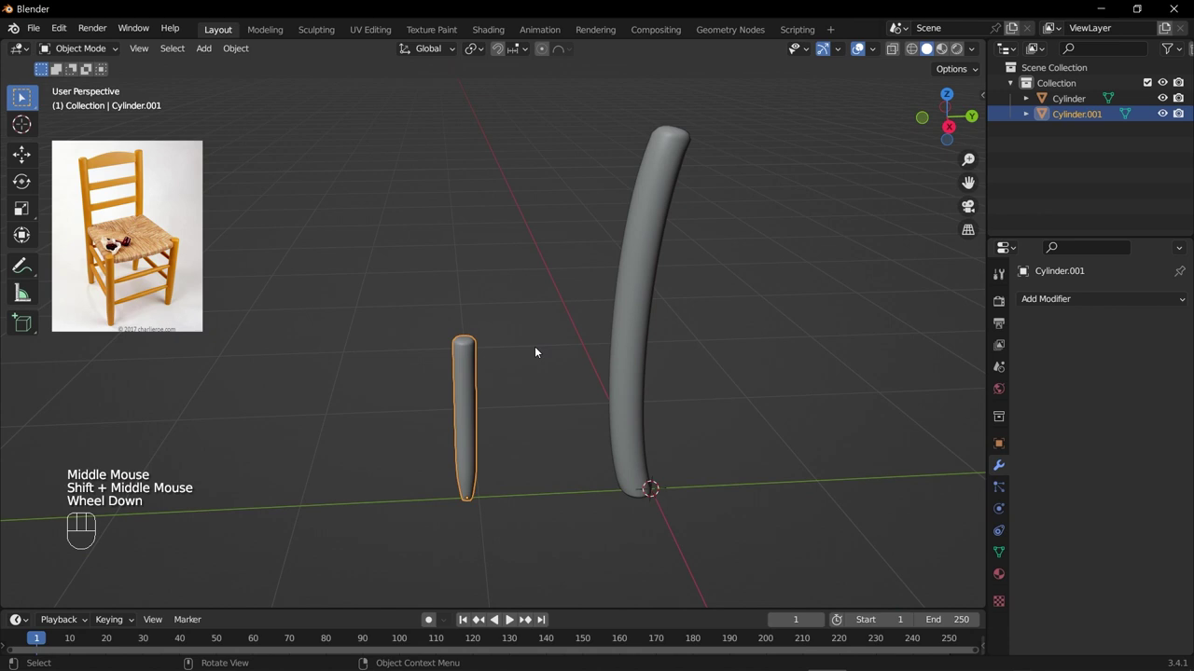